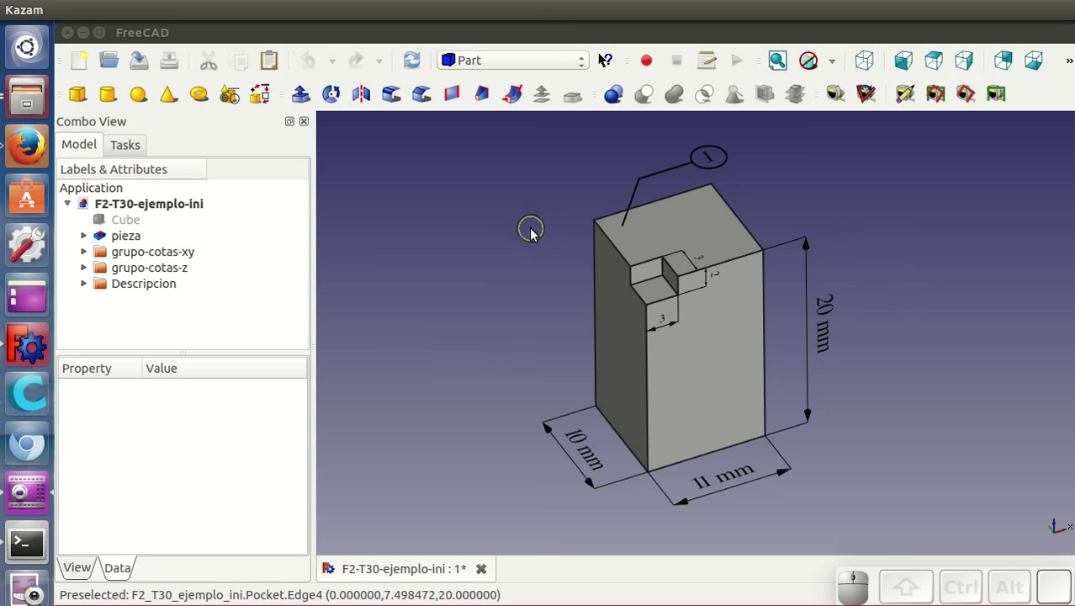
Hide the grupo-cotas-xy, grupo-cotas-z and Descripcion groups via Hide selection.
click(140, 254)
click(128, 288)
right_click(129, 288)
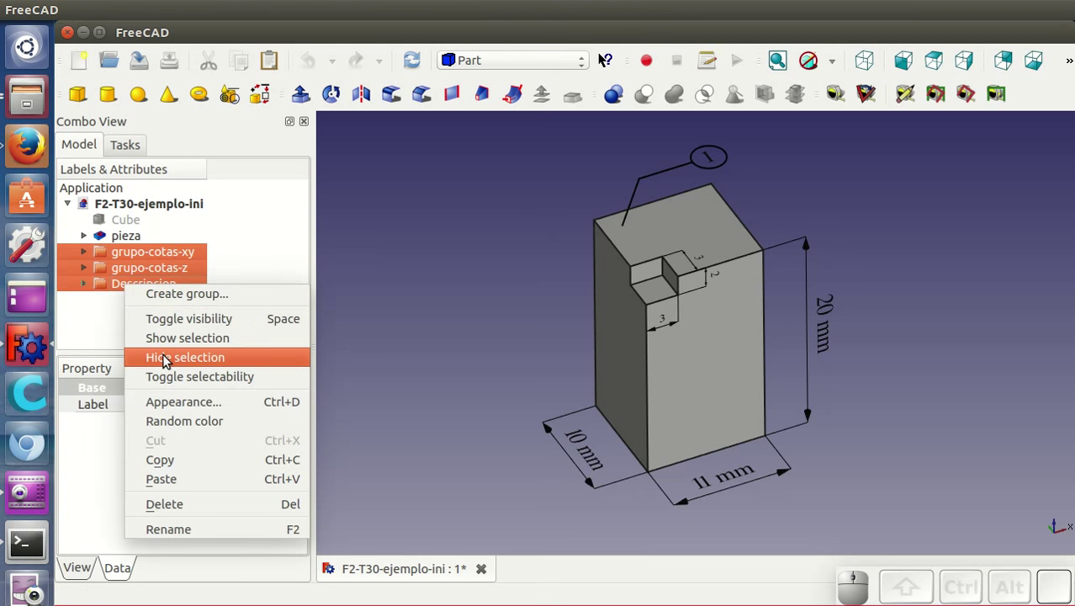
click(168, 357)
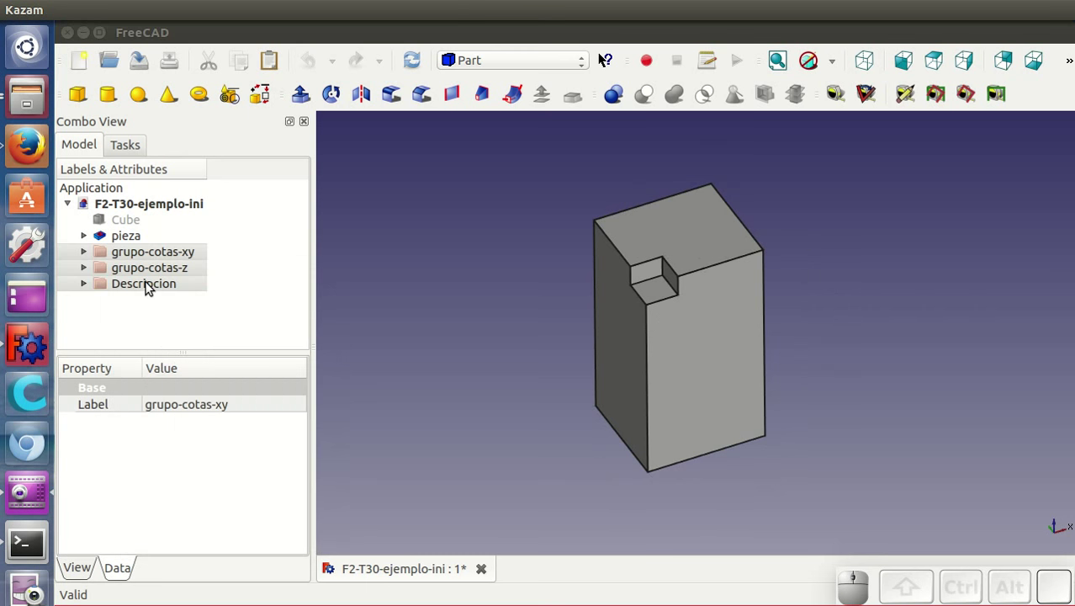
Show the grupo-cotas-xy dimensions again, then hide them once more.
click(154, 254)
right_click(154, 254)
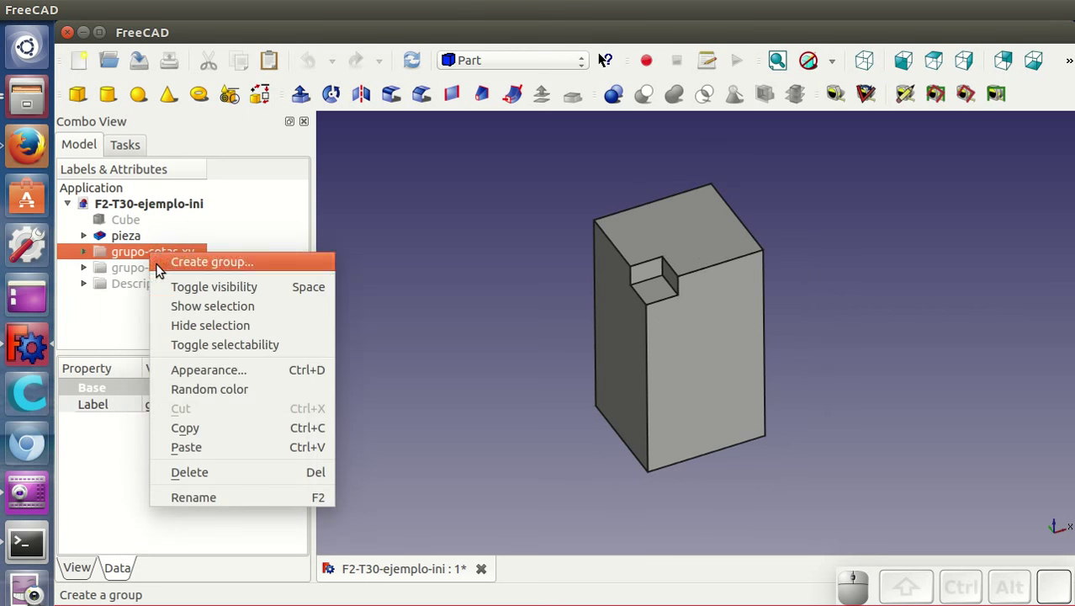
click(193, 306)
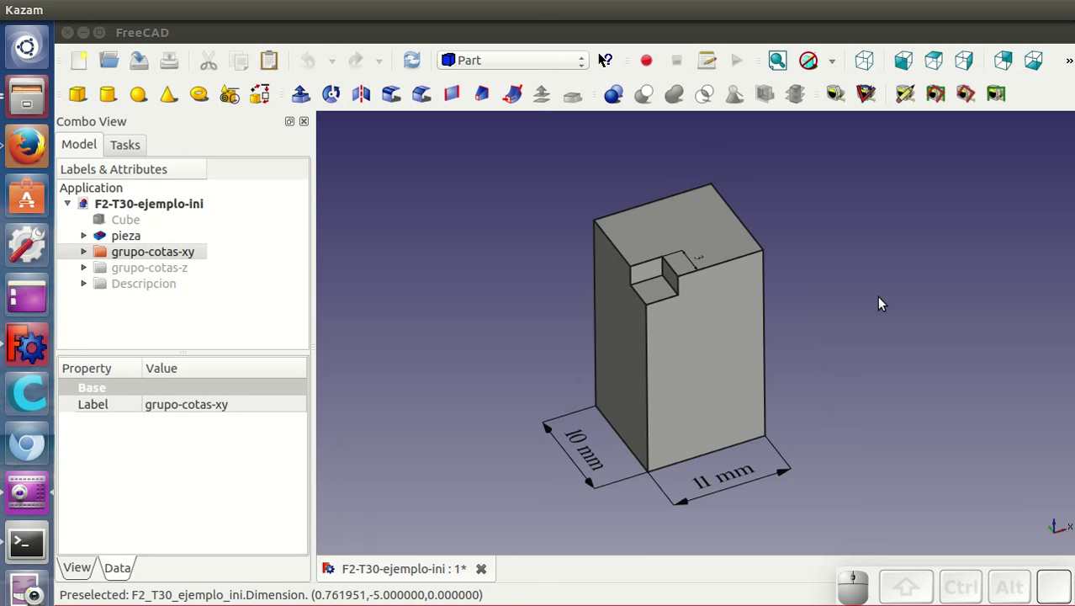
right_click(187, 256)
click(228, 320)
Toggle grupo-cotas-z visibility and show the Descripcion balloon label again.
click(154, 270)
right_click(155, 270)
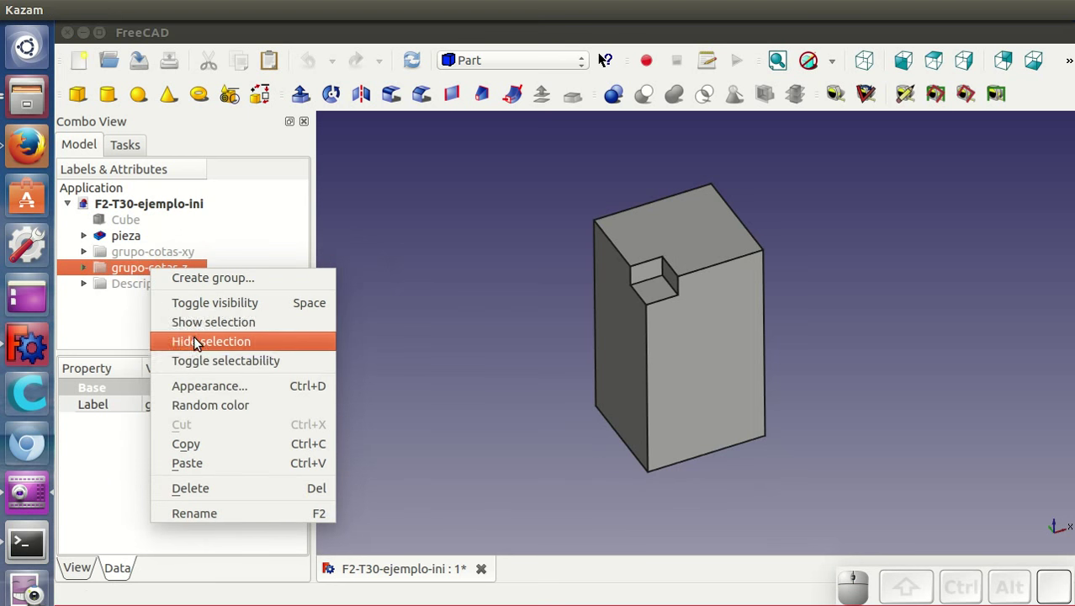
click(199, 328)
right_click(155, 276)
click(195, 345)
click(141, 283)
click(167, 333)
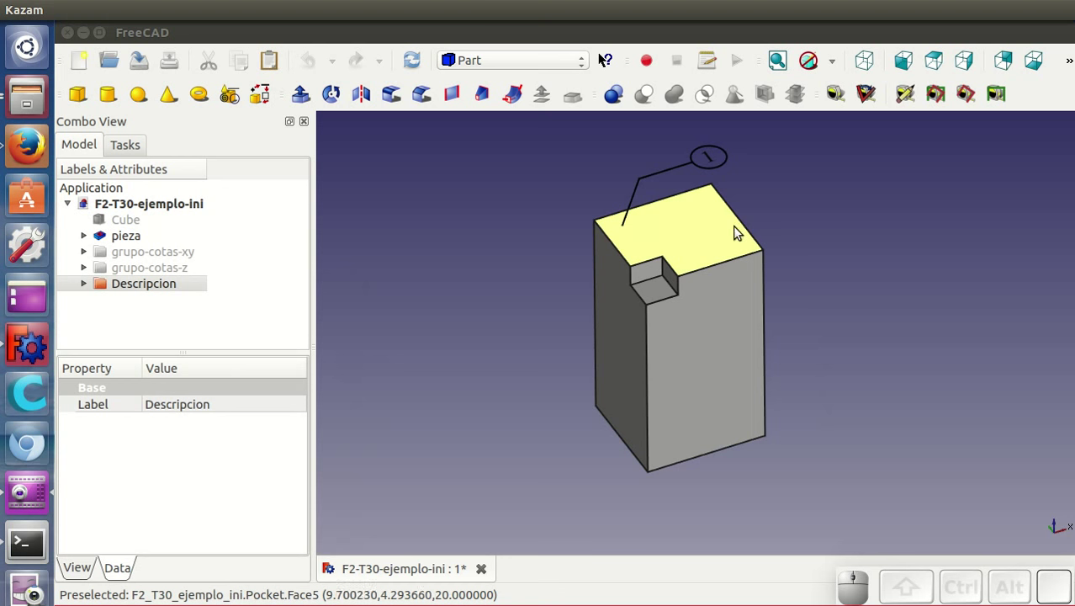
Show both dimension groups together again and bring up the workbench list.
click(170, 267)
click(158, 253)
right_click(158, 253)
click(195, 307)
click(495, 291)
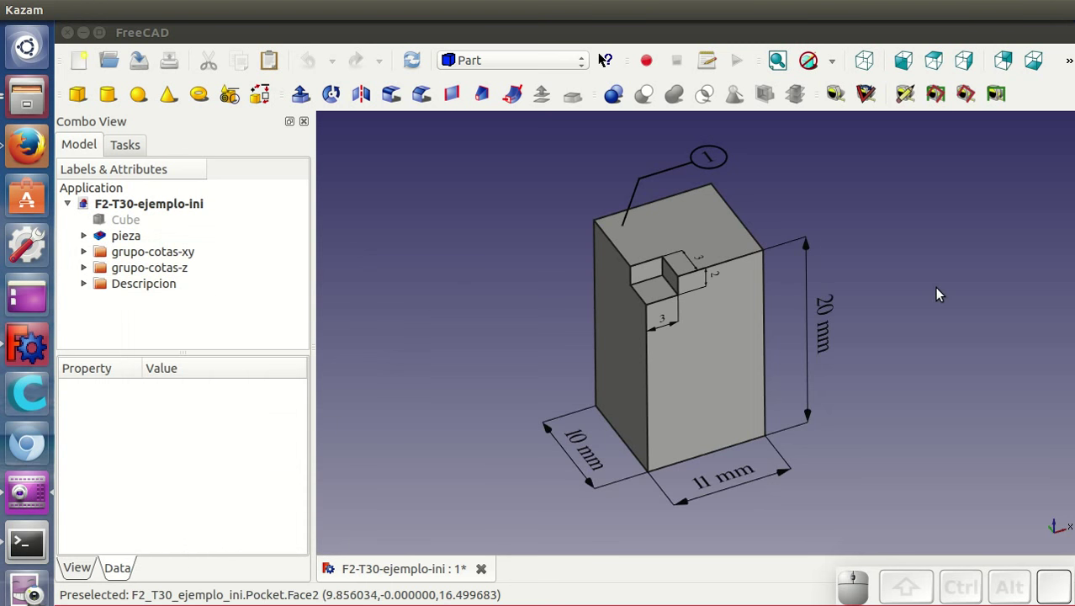
Switch to the Drawing workbench, create an A4 Landscape ISO7200 page and select pieza.
click(481, 63)
click(504, 110)
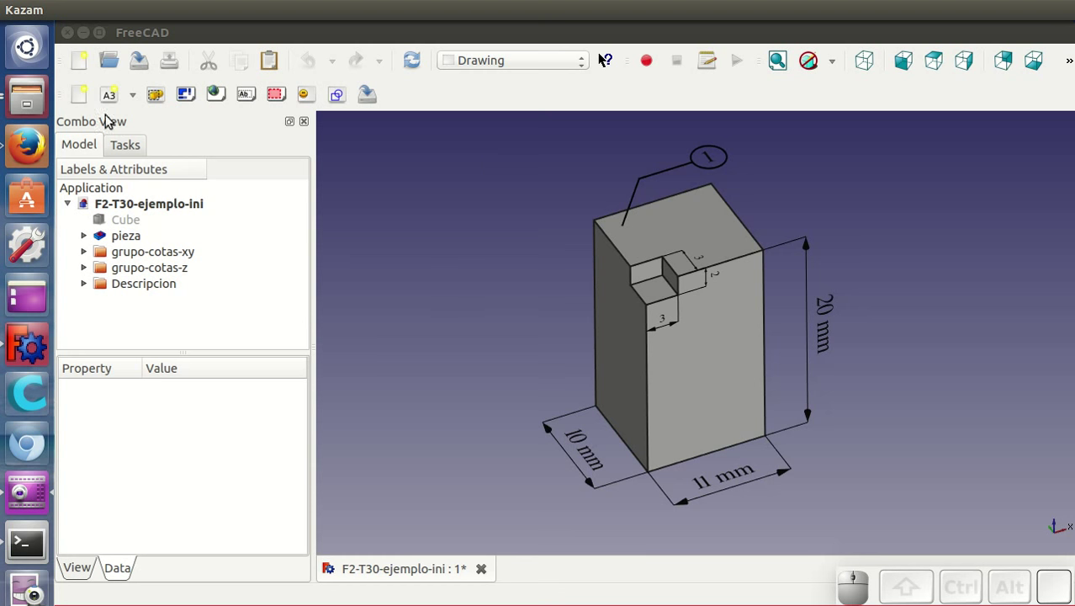
click(136, 102)
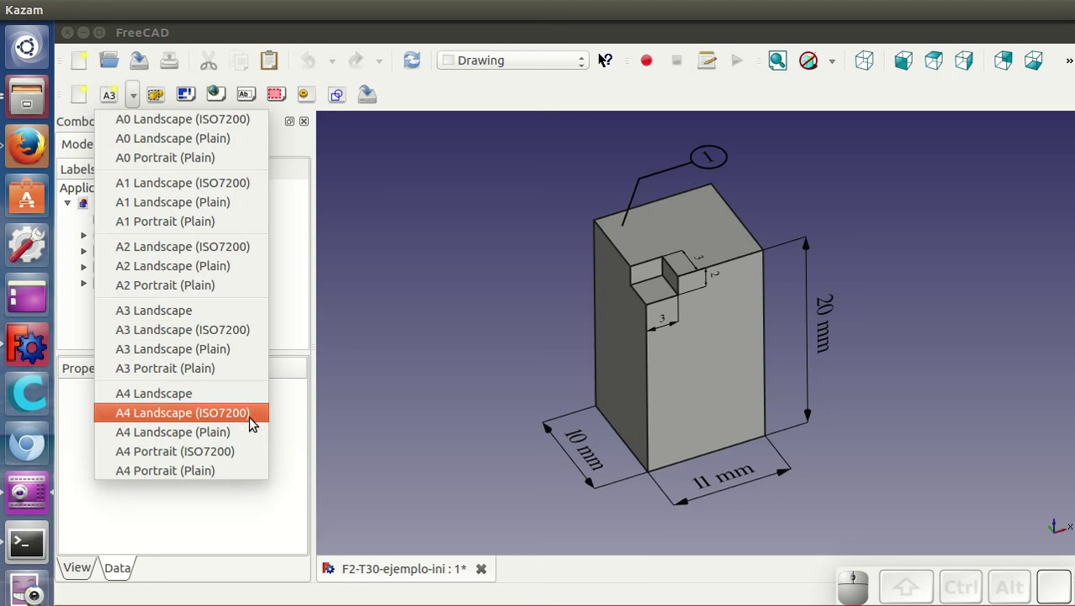
click(245, 419)
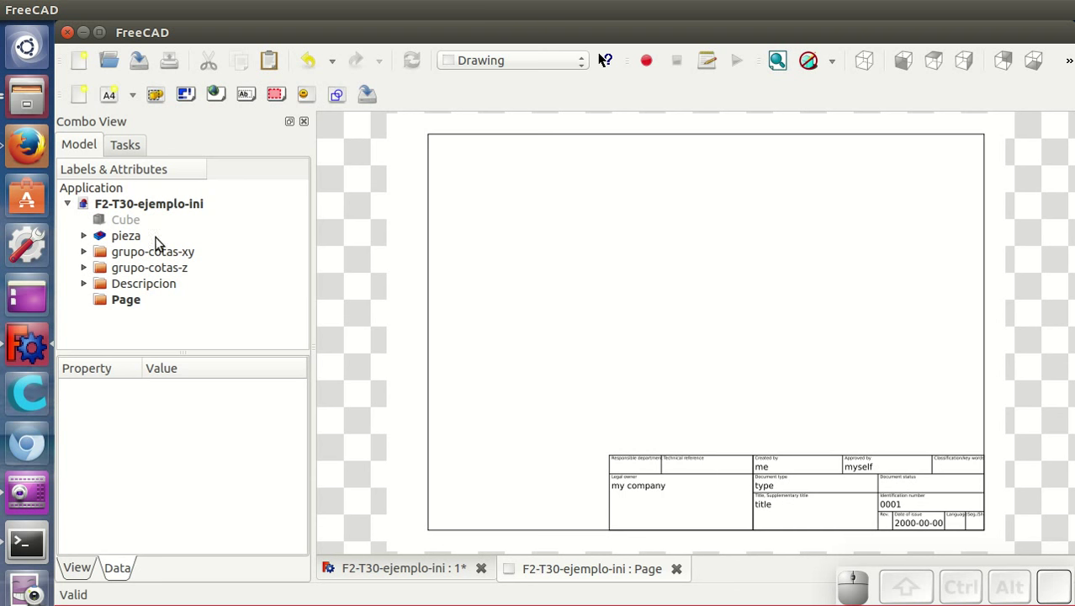
click(139, 237)
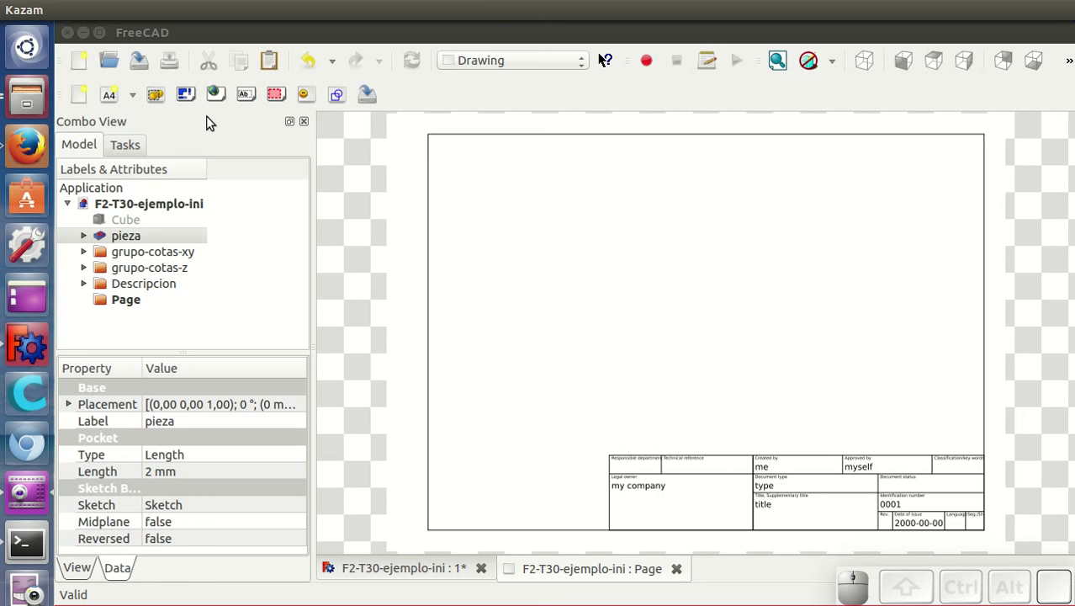
Start the orthographic projection of pieza with the main view from Z +ve.
click(186, 94)
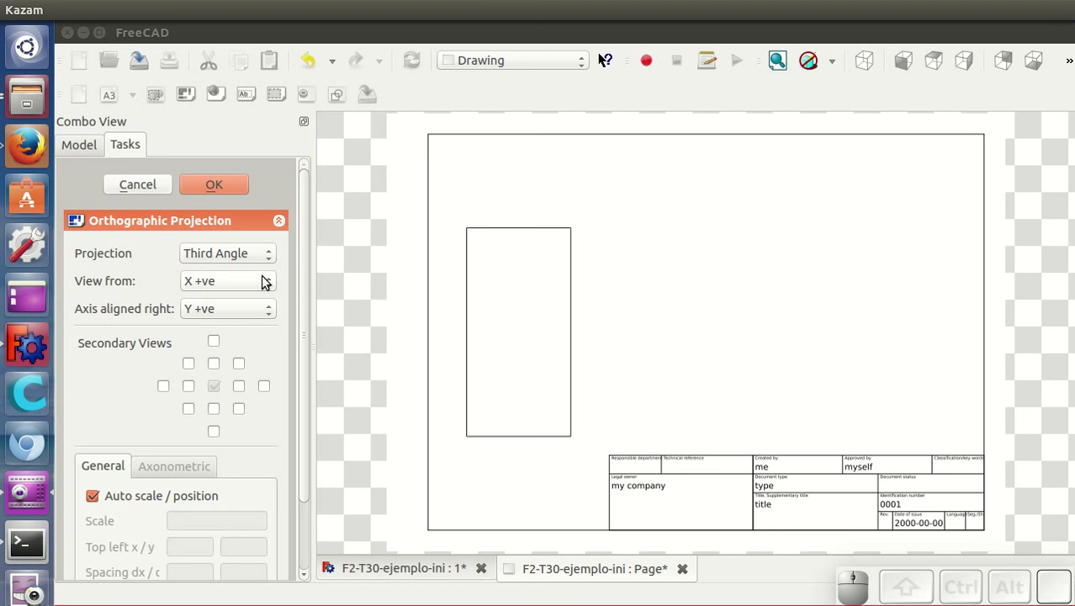
click(208, 286)
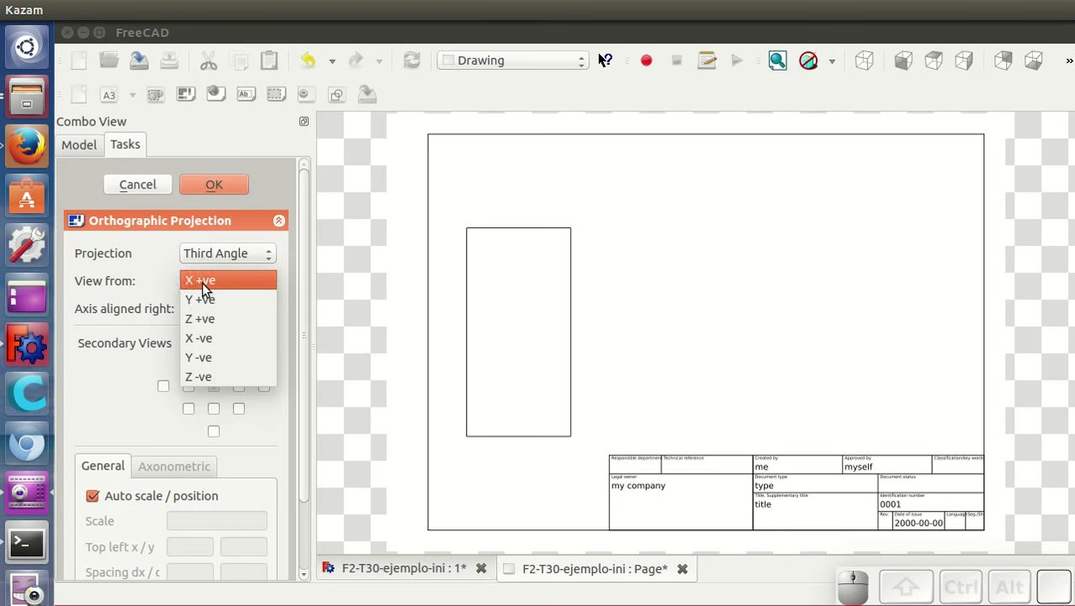
click(213, 326)
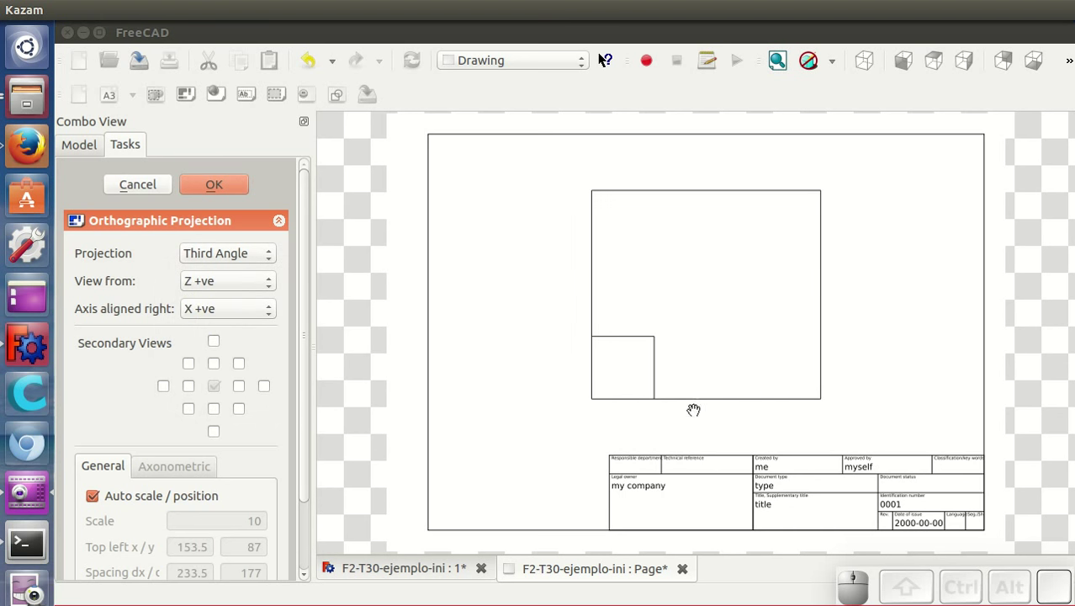
click(435, 561)
click(691, 224)
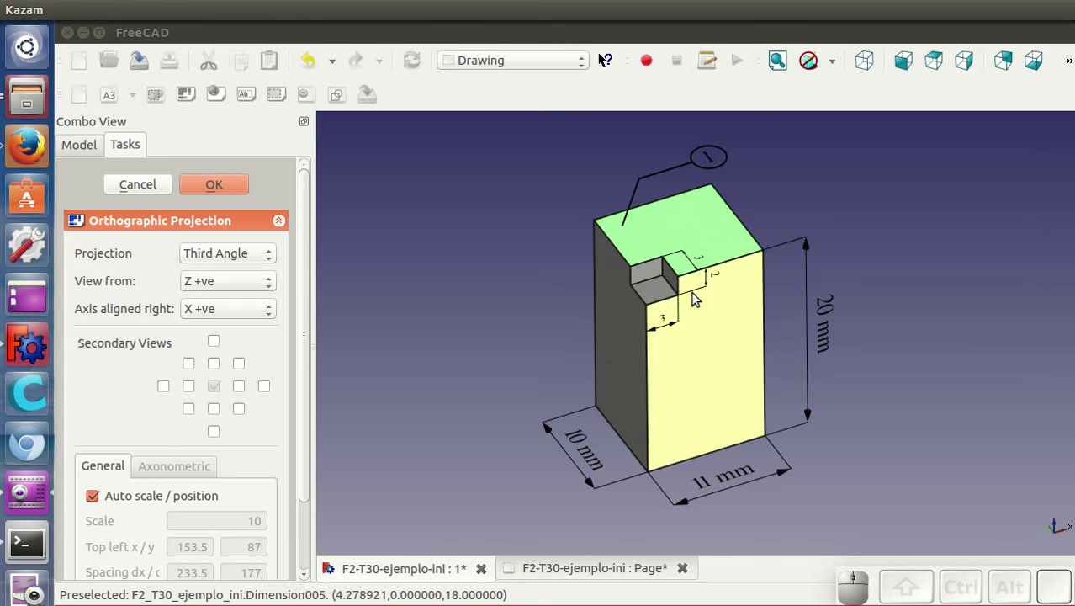
click(822, 179)
click(569, 581)
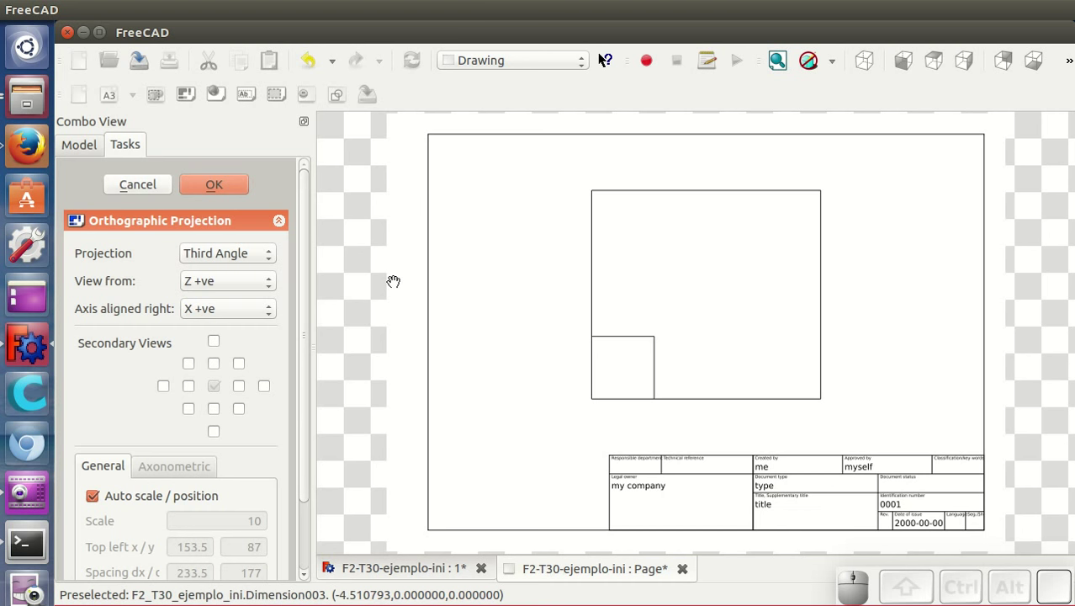
Add a secondary view below and an isometric view at lower left, then confirm.
click(220, 415)
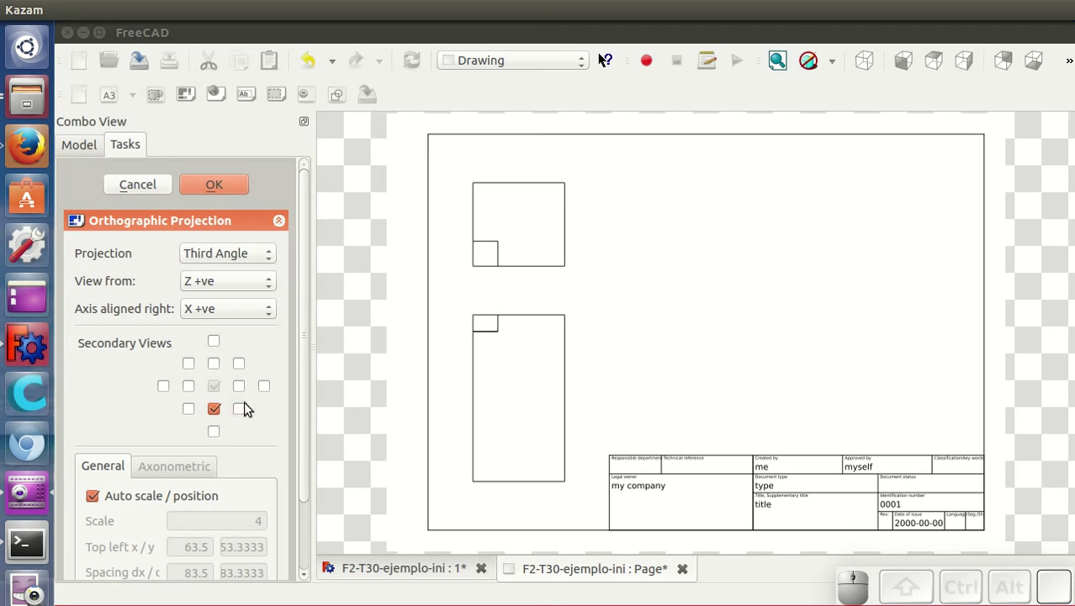
click(189, 414)
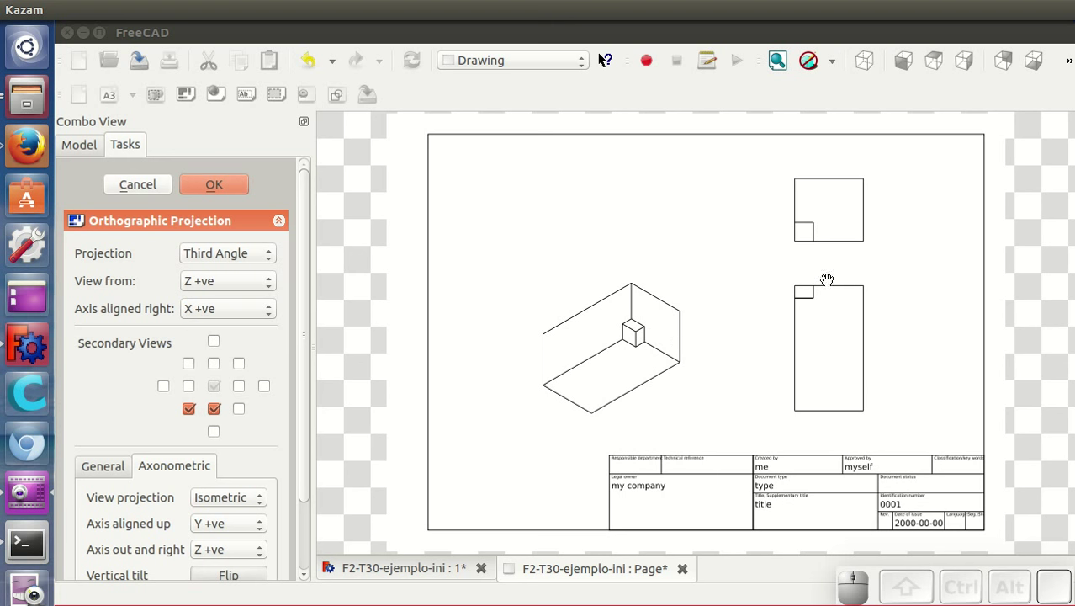
click(227, 189)
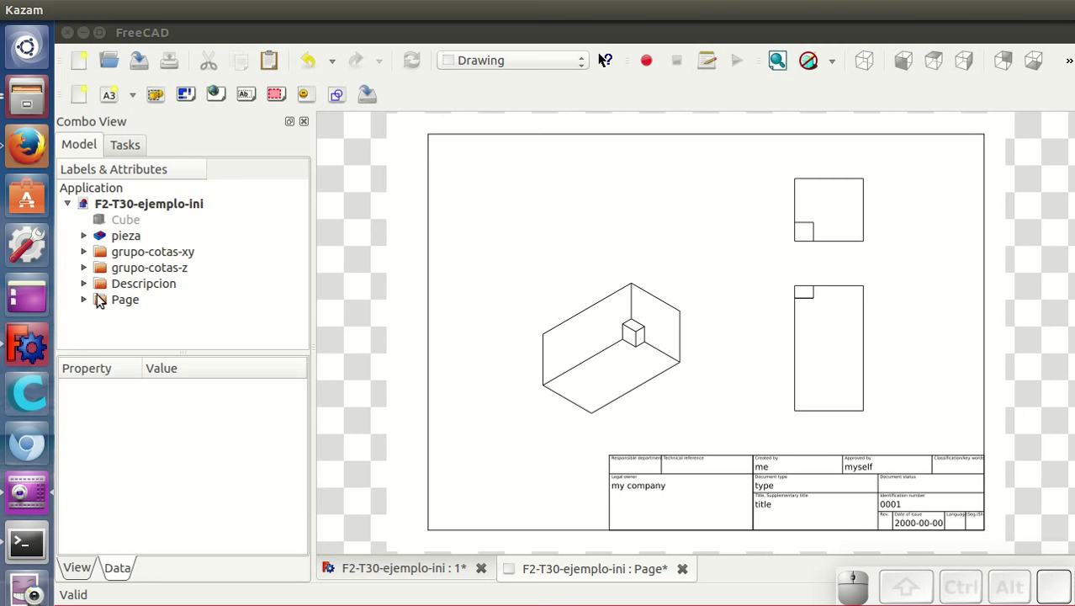
Set the isometric view Ortho_-1_-1 rotation to -60 so the block stands upright.
click(83, 305)
scroll(down, 3)
click(174, 301)
click(174, 314)
click(175, 334)
click(172, 301)
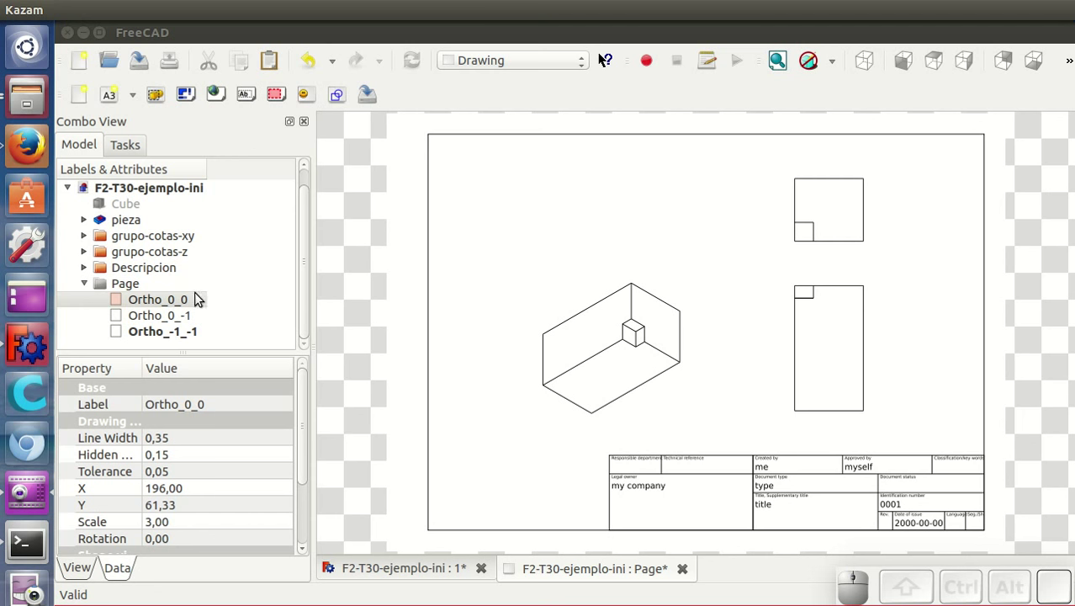
click(177, 315)
click(192, 331)
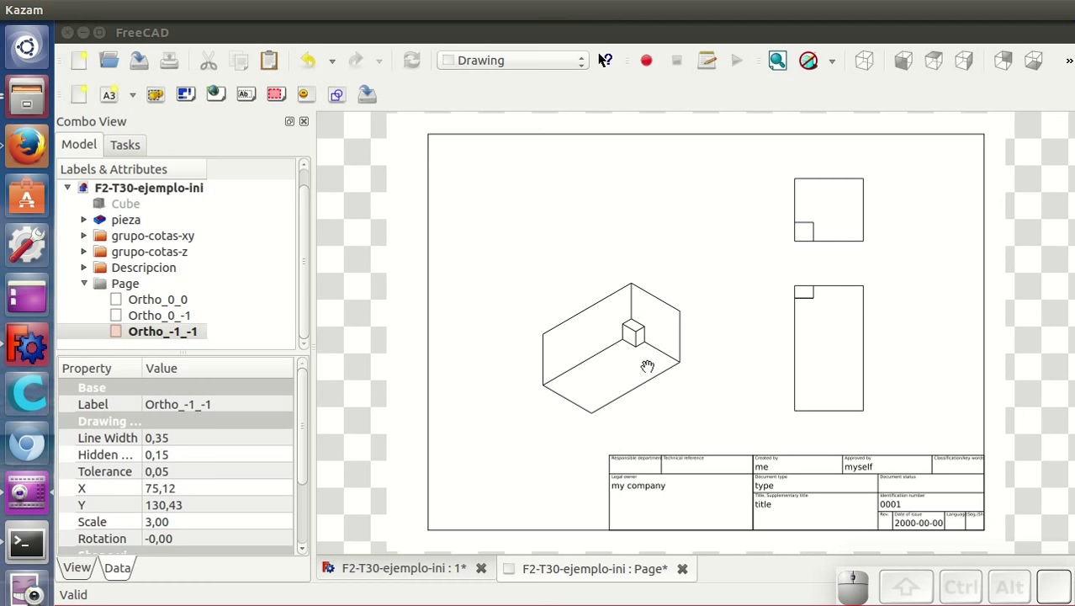
drag(307, 444, 267, 481)
click(259, 478)
click(260, 465)
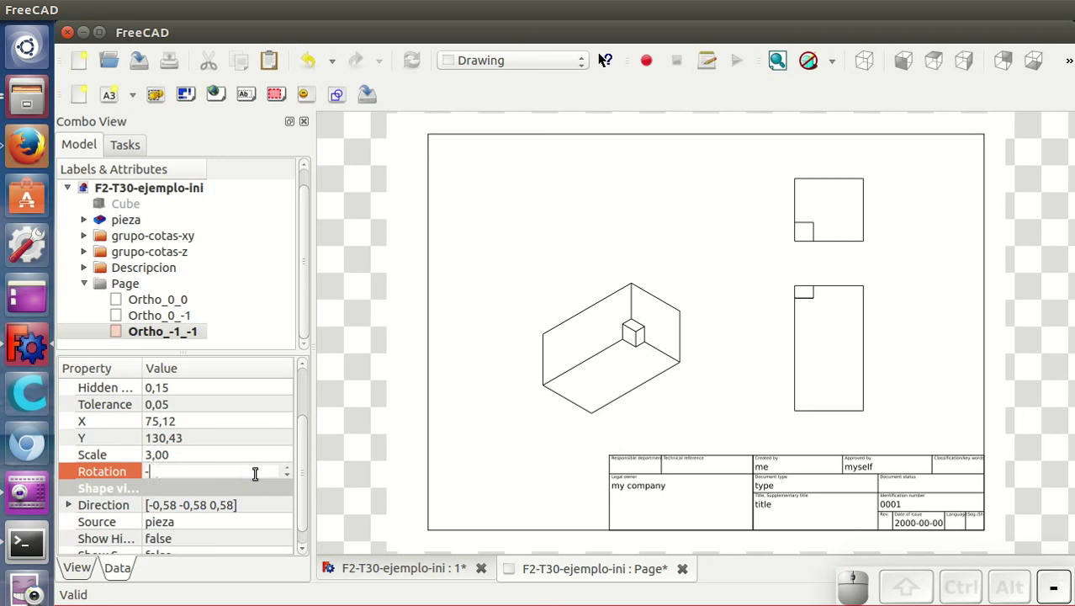
click(256, 462)
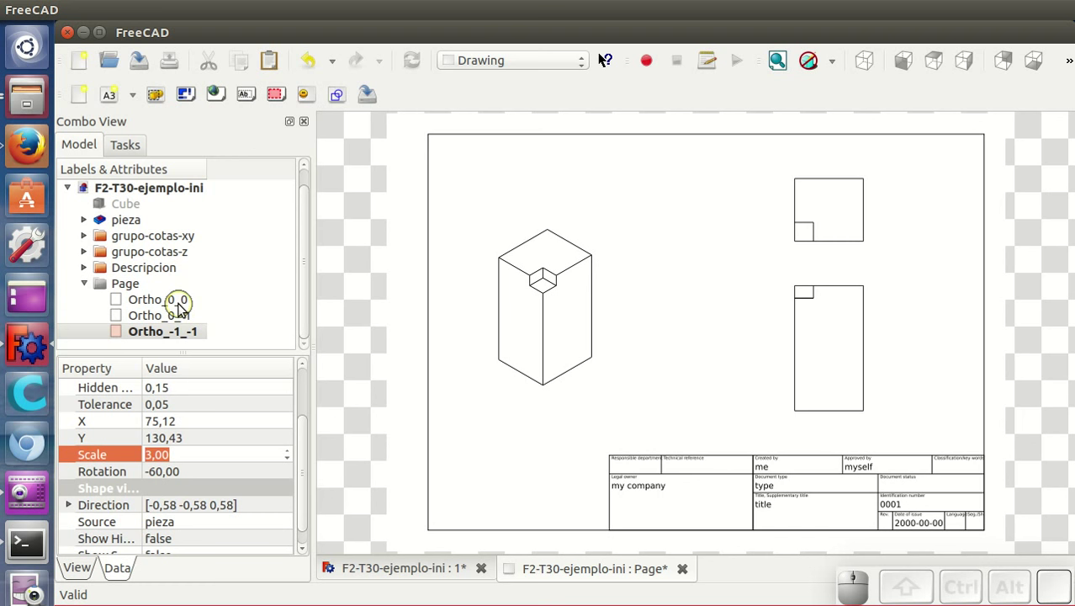
Set the top view Ortho_0_0 Y position to 62 and select the Page object.
click(178, 303)
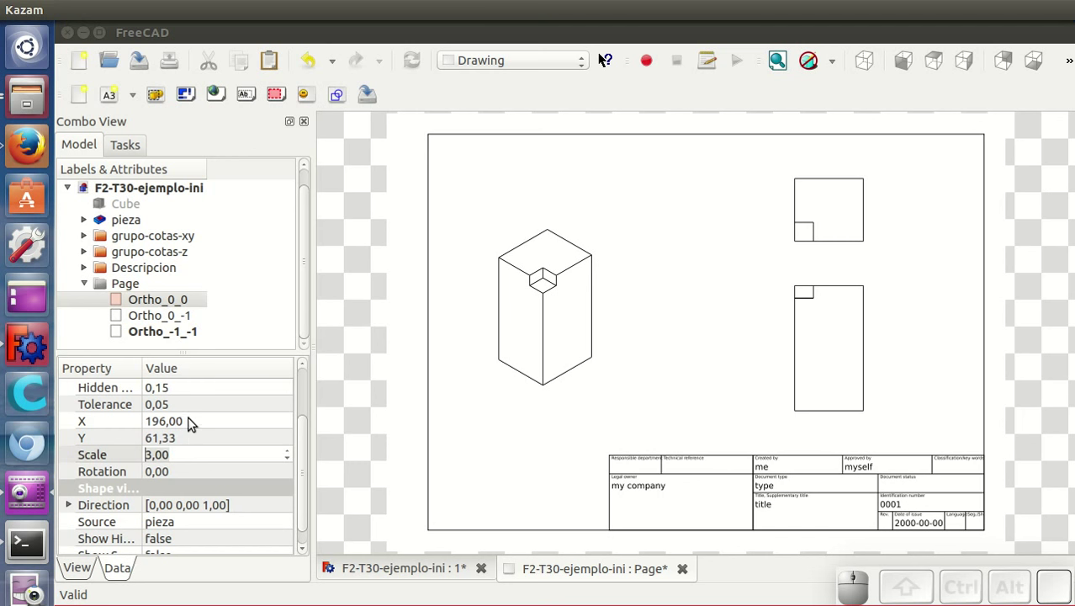
click(196, 442)
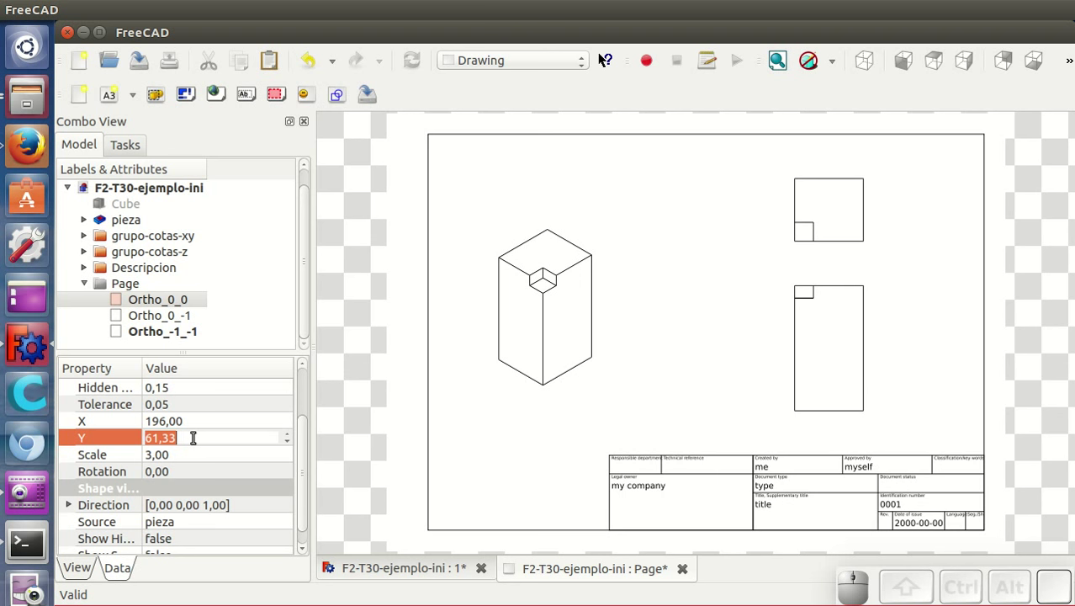
key(Return)
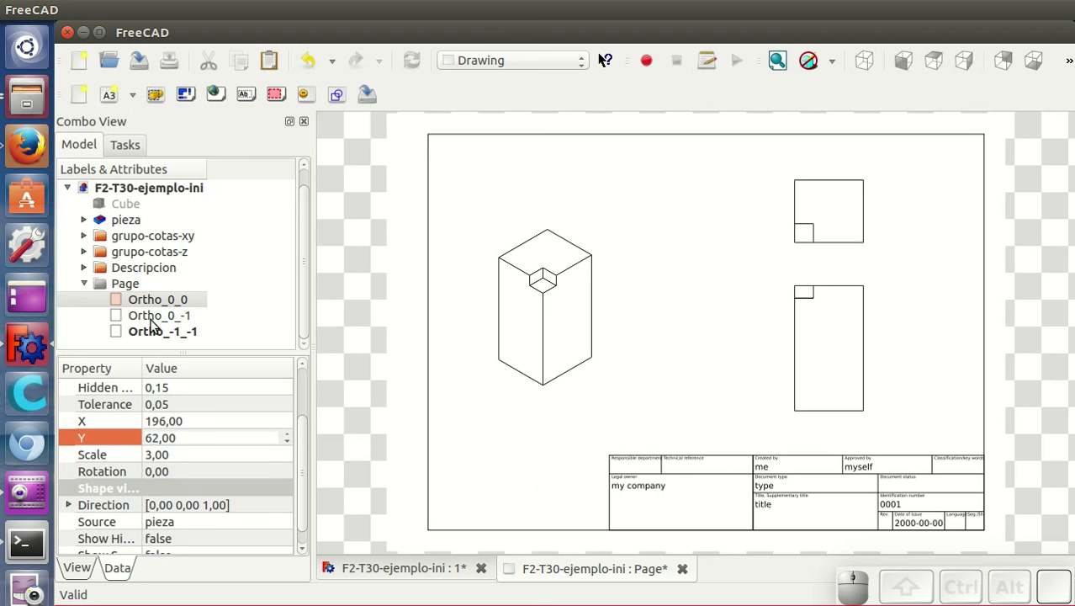
click(131, 288)
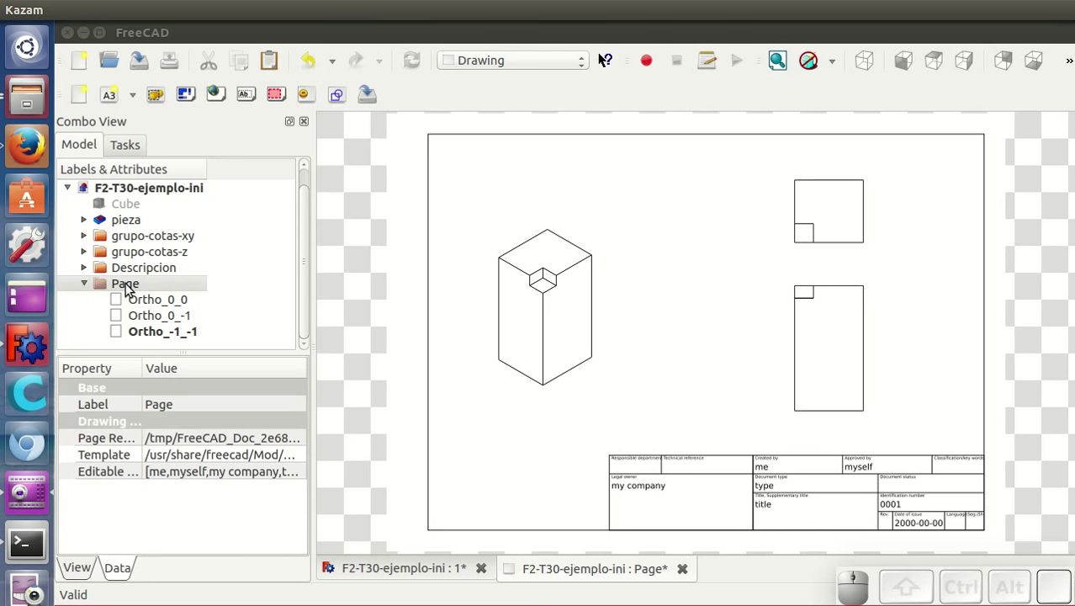
Edit the Page's Hint Offset X in its display properties toward 196.
click(79, 573)
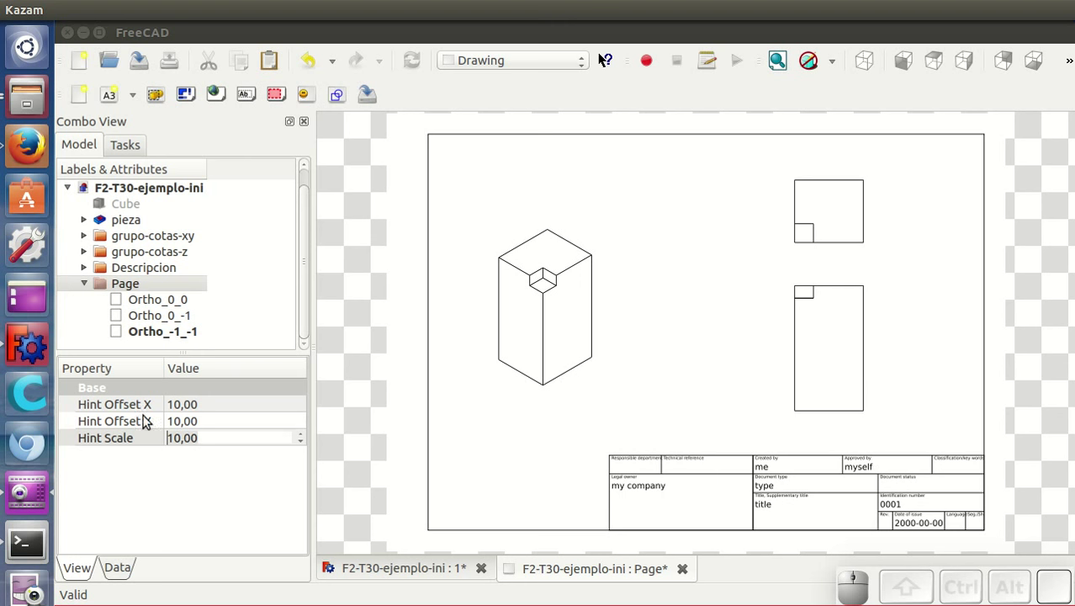
click(228, 409)
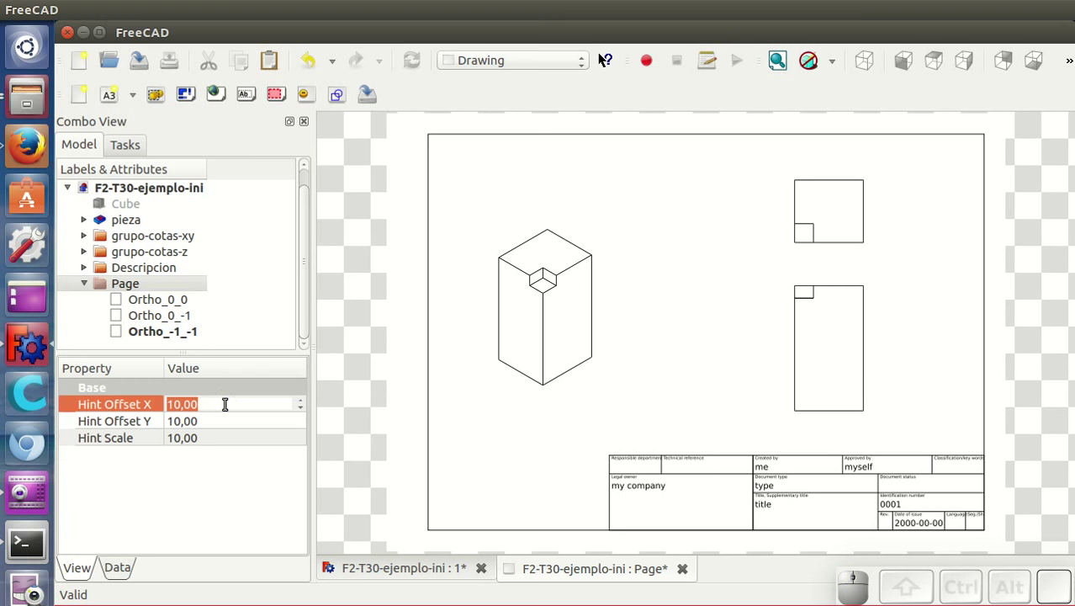
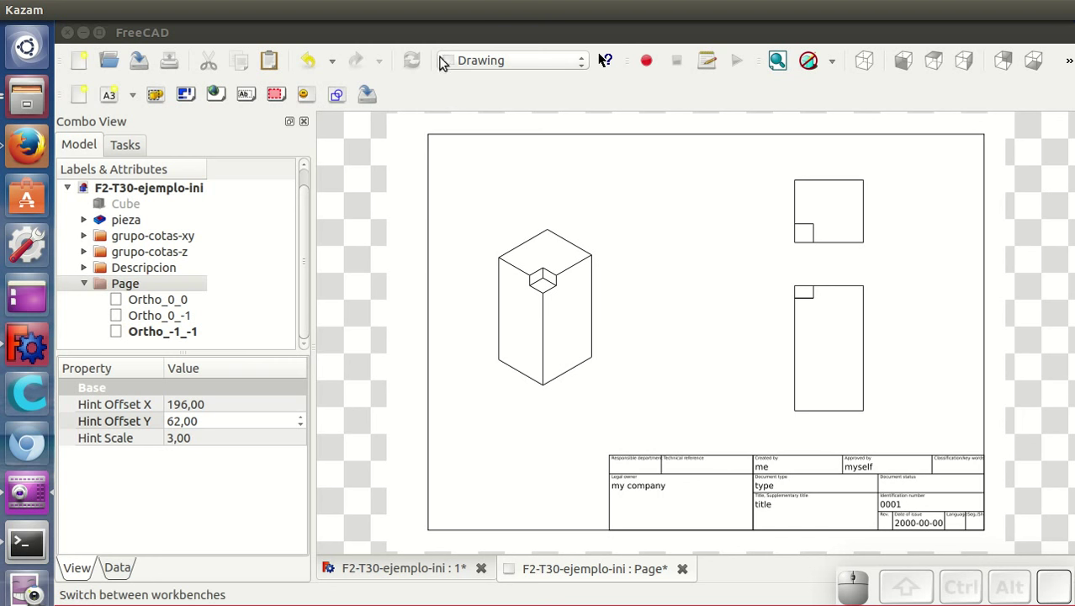
In the Draft workbench, put the grupo-cotas-xy dimensions onto the drawing sheet.
click(459, 66)
click(471, 92)
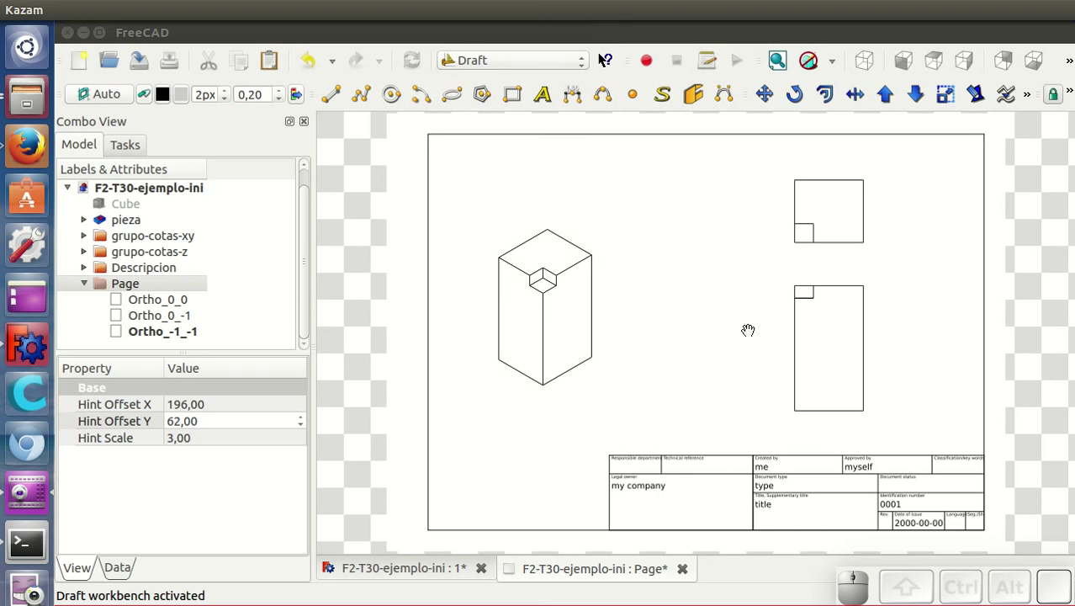
click(166, 240)
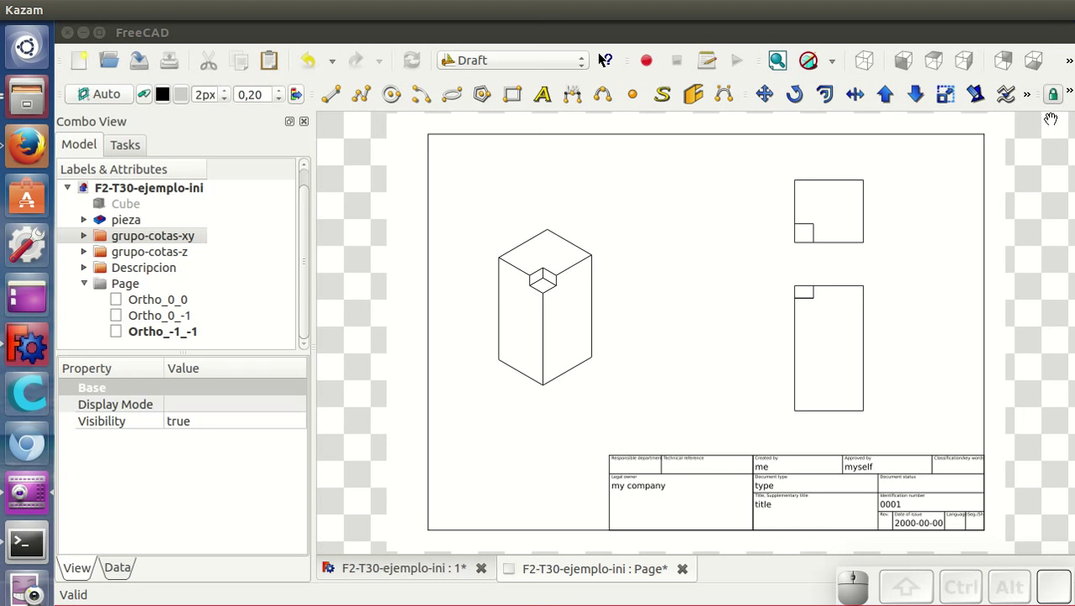
click(1032, 108)
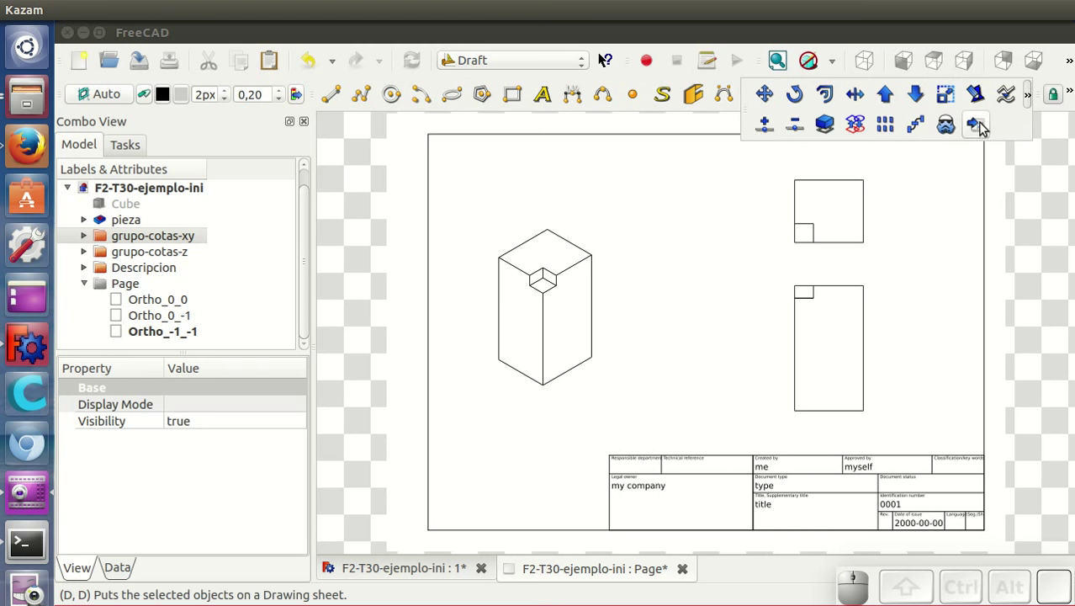
click(988, 131)
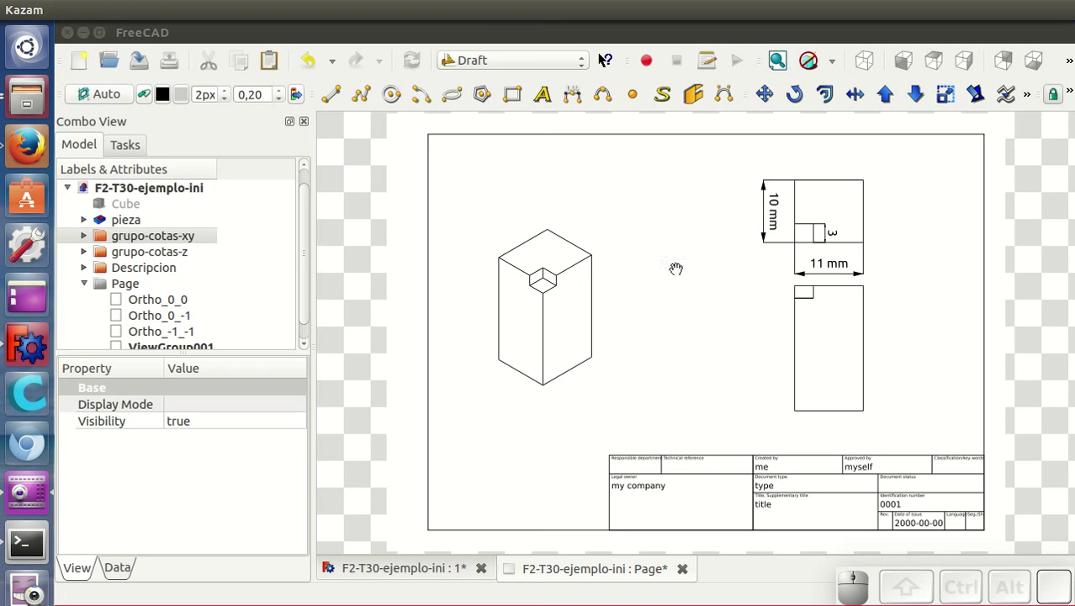
Colour the new ViewGroup001 dimension lines blue and select Ortho_0_0.
drag(306, 278, 202, 341)
click(179, 335)
click(117, 572)
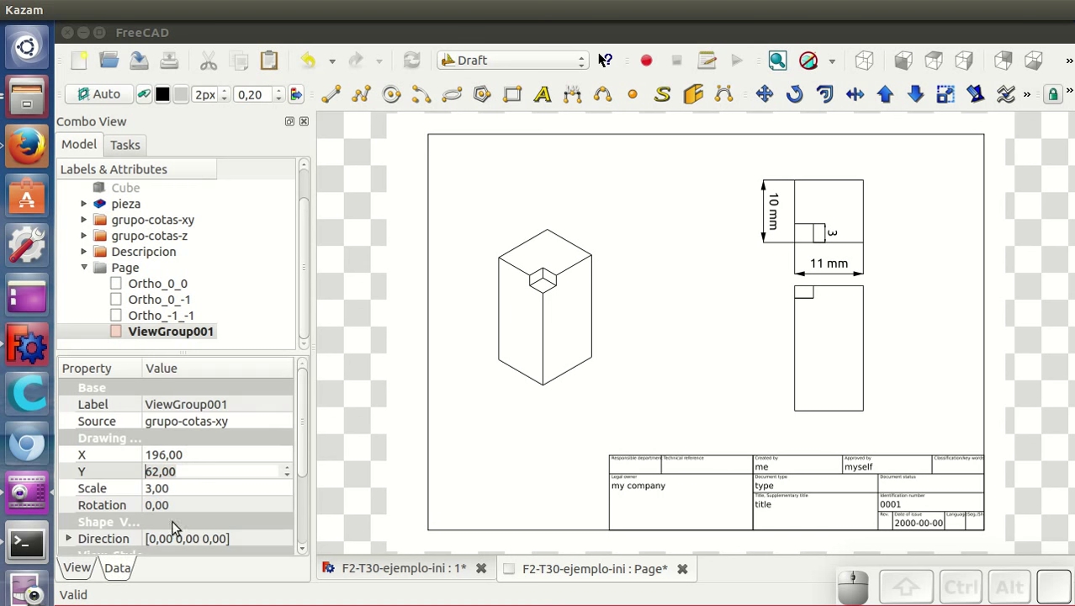
drag(308, 435, 194, 510)
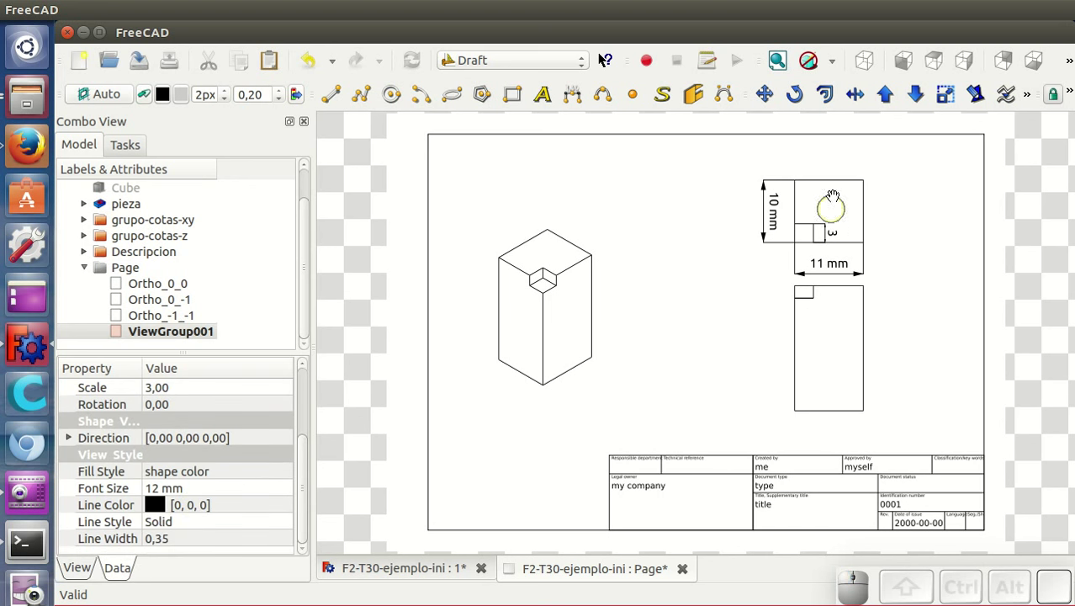
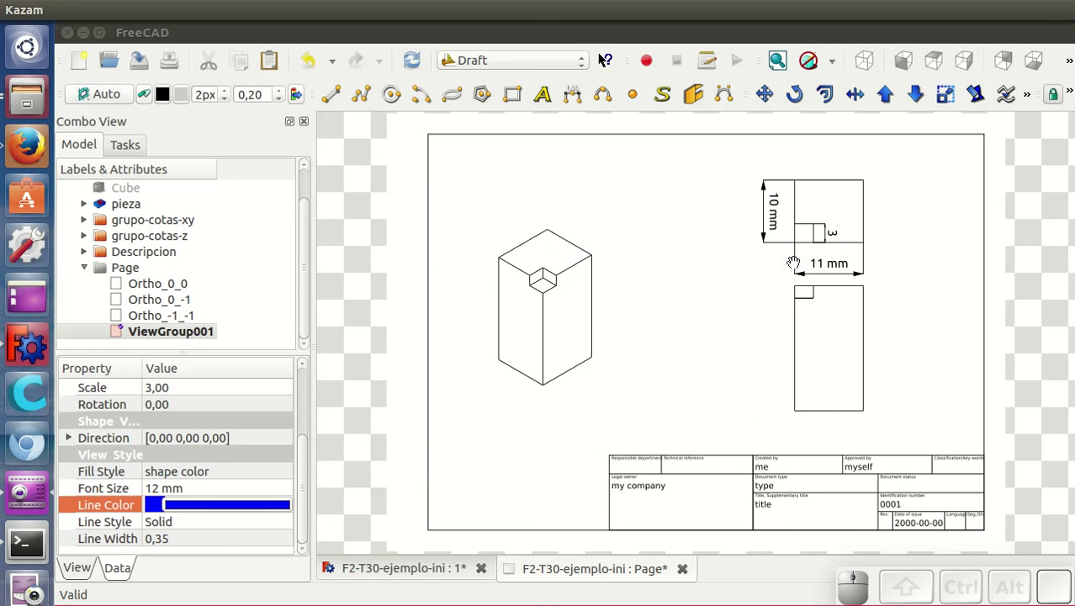
click(190, 289)
drag(311, 420, 283, 425)
click(239, 442)
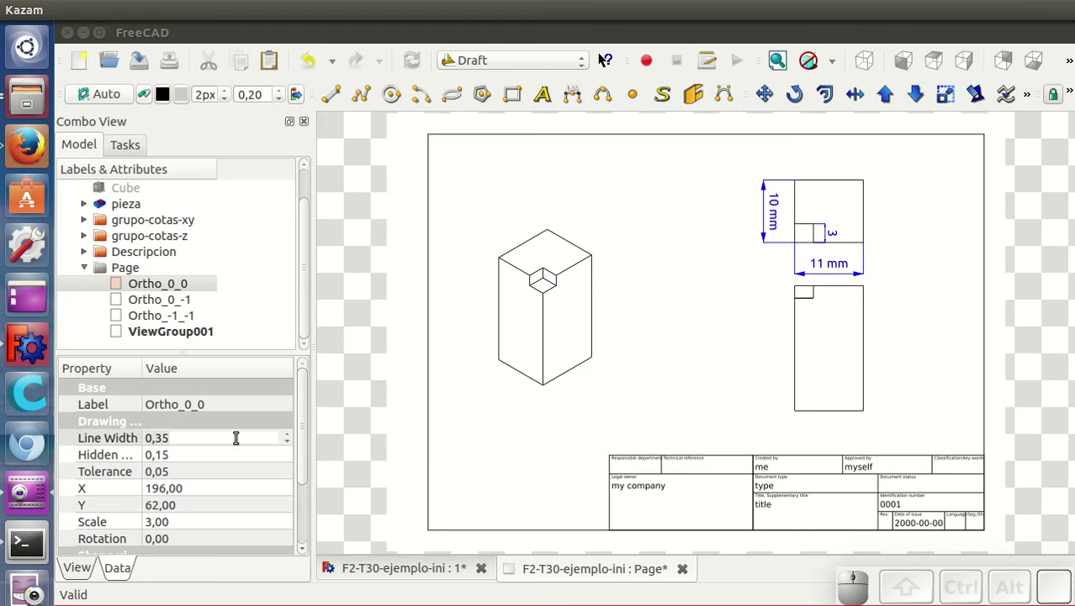
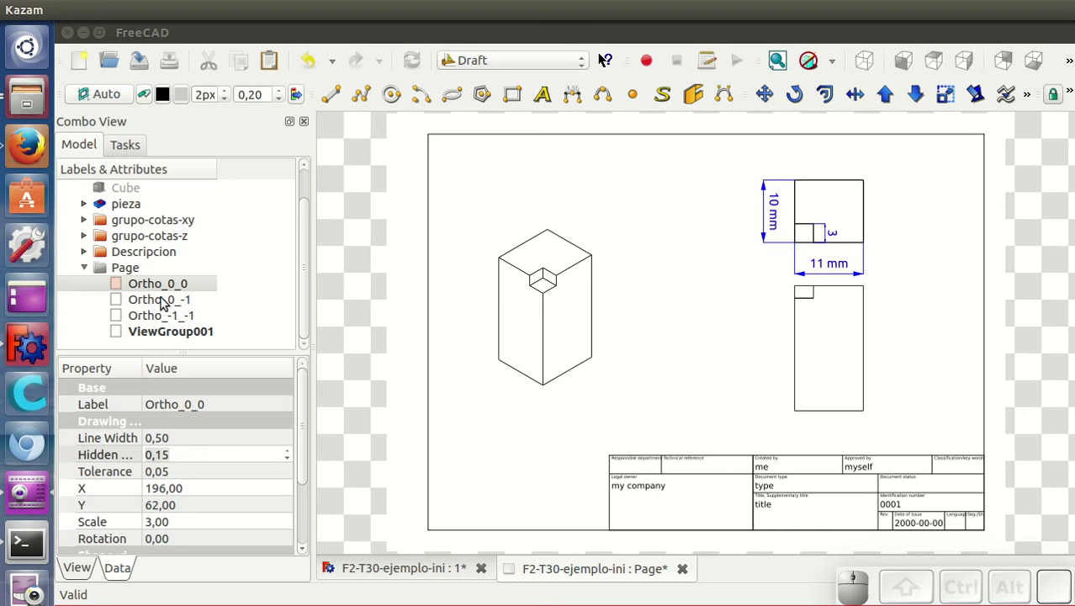
Move the lower view Ortho_0_-1 down to Y 150.
click(161, 304)
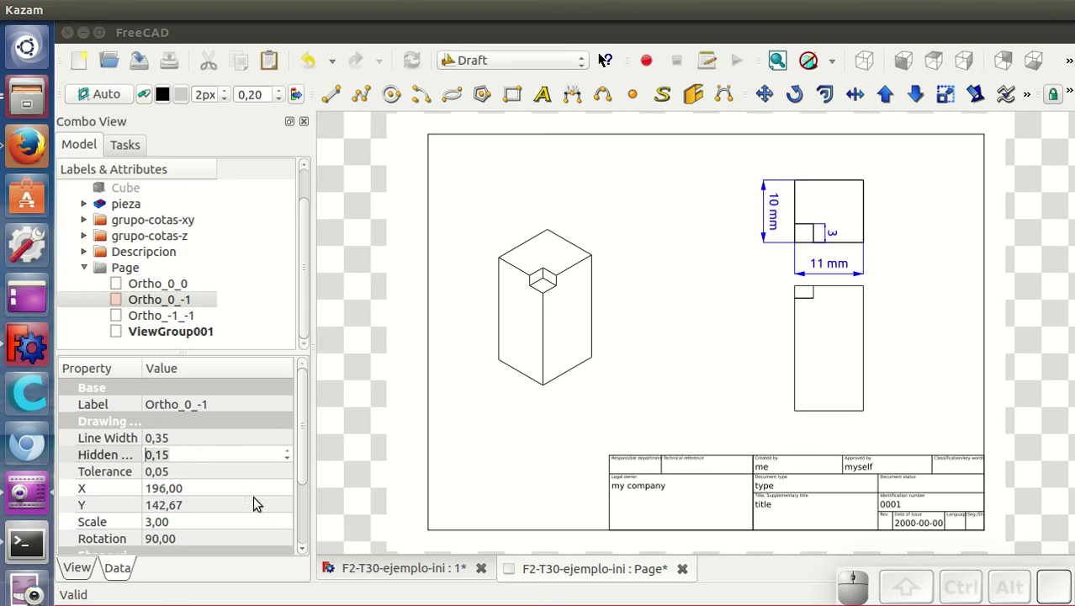
drag(306, 458, 188, 463)
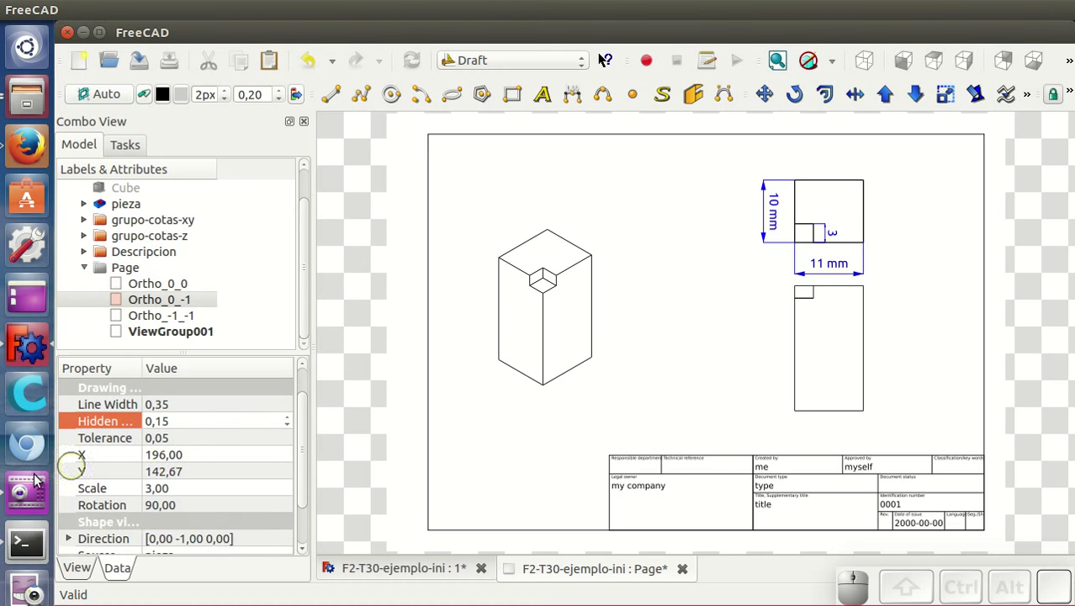
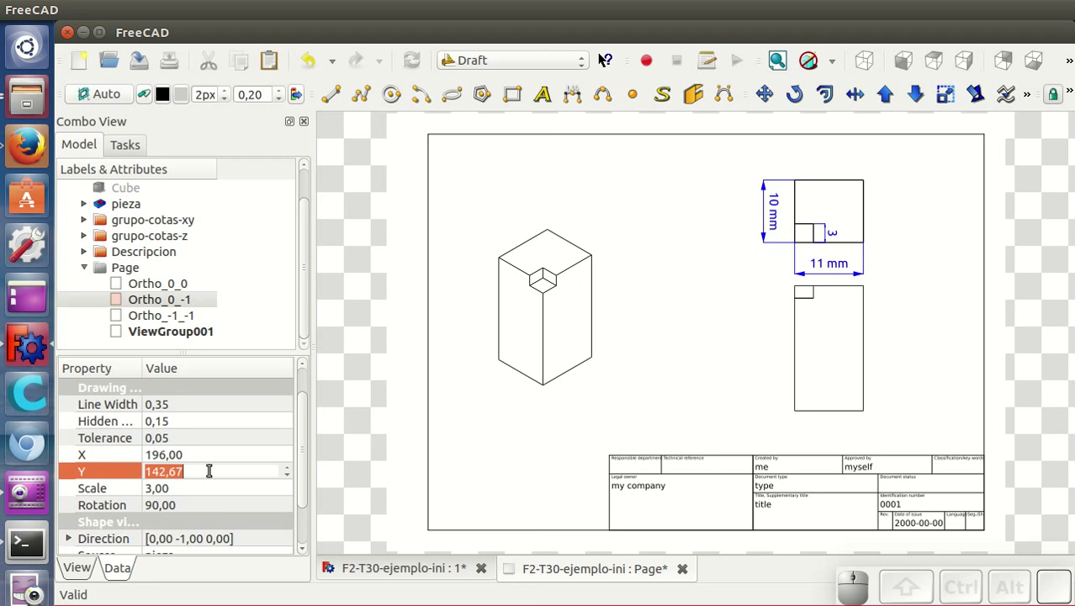
key(1)
key(5)
key(0)
key(Return)
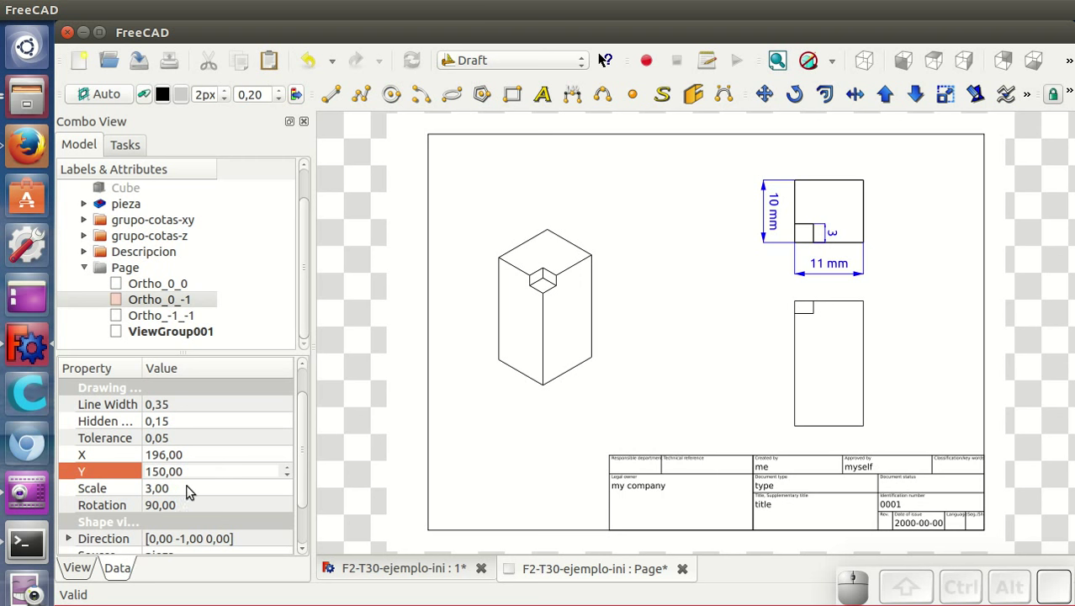
Check the lower view's Direction components and select the drawing Page.
drag(305, 479, 148, 473)
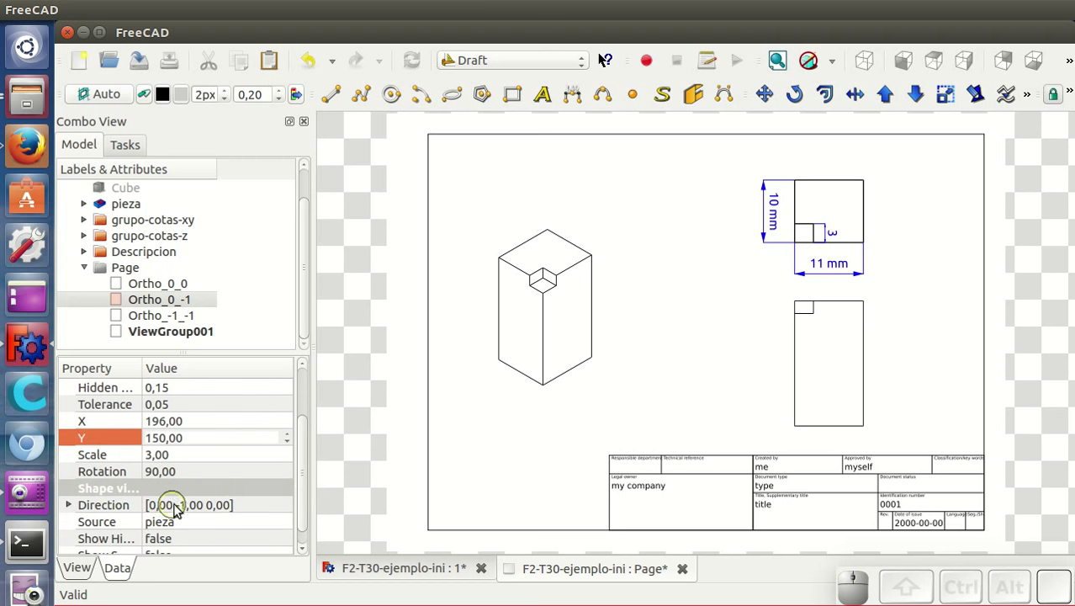
click(76, 510)
drag(308, 475, 254, 498)
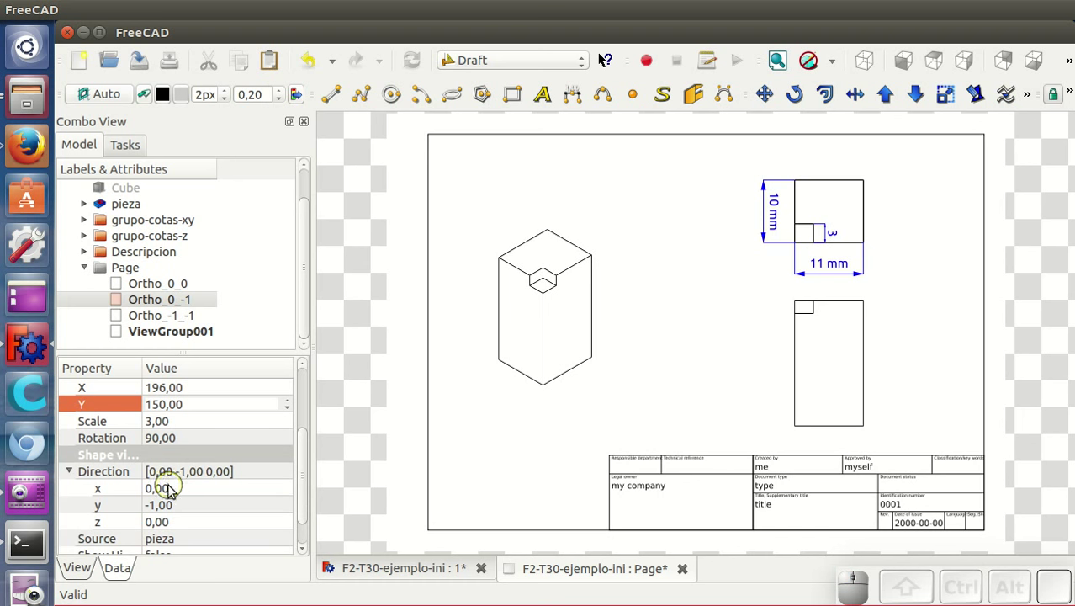
drag(306, 478, 304, 457)
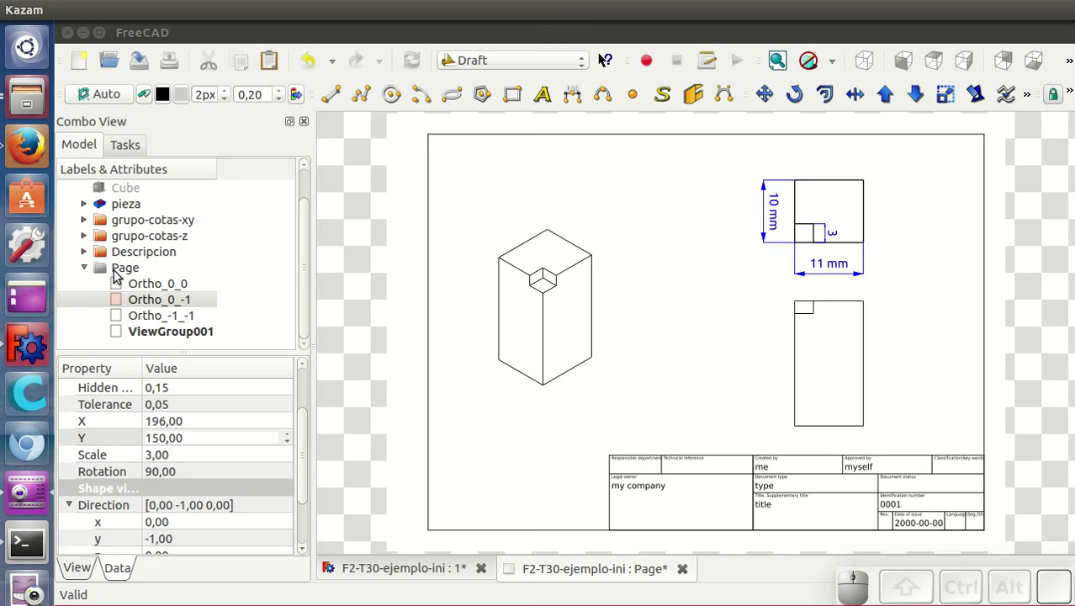
click(130, 272)
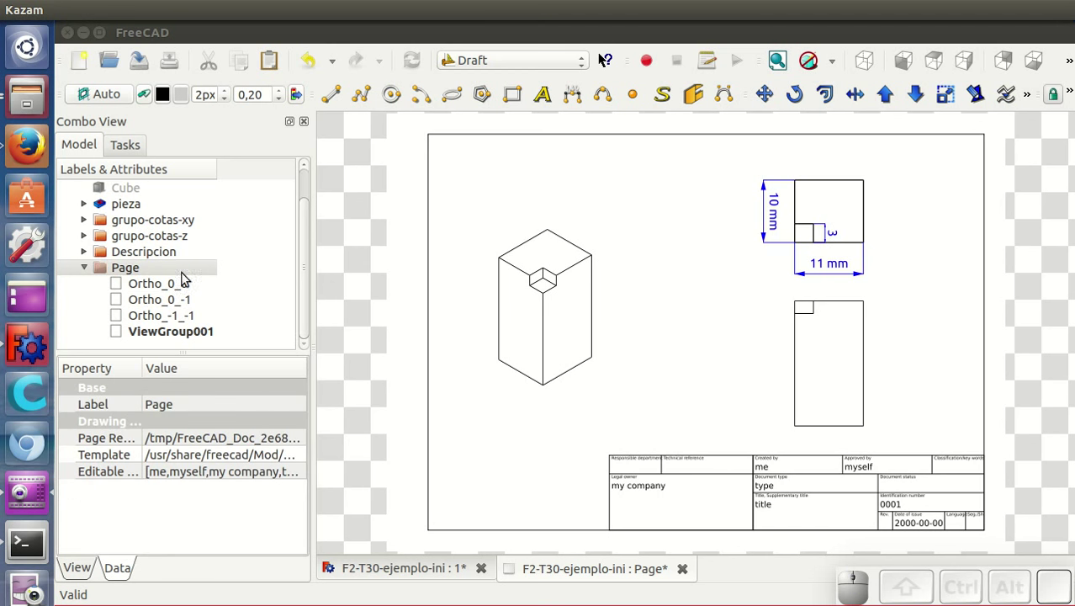
Put grupo-cotas-z onto the sheet and set ViewGroup002 Direction y to -1.
click(175, 237)
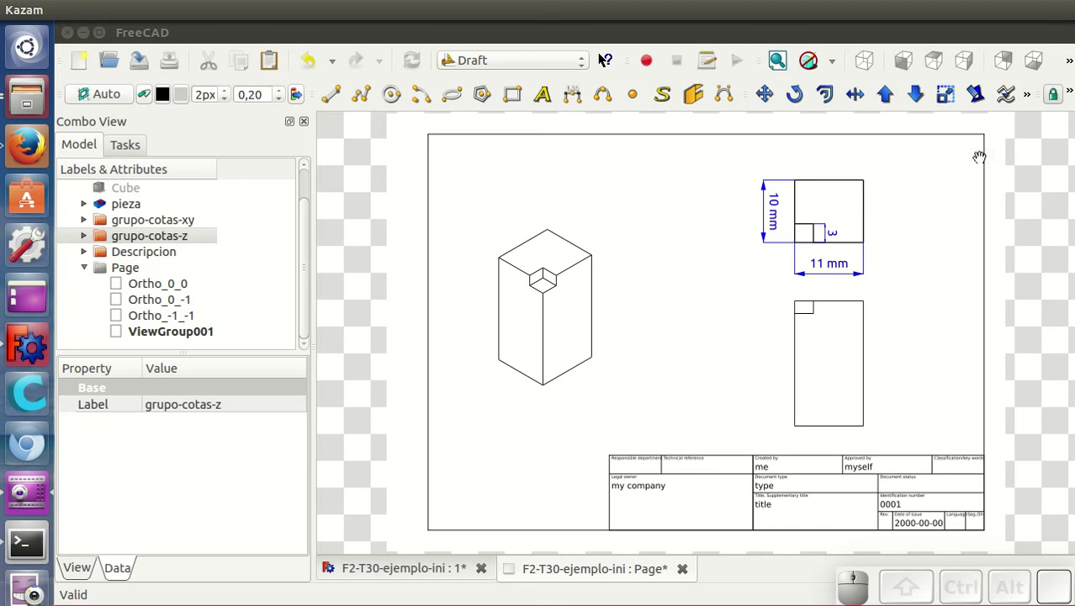
click(1031, 101)
click(984, 129)
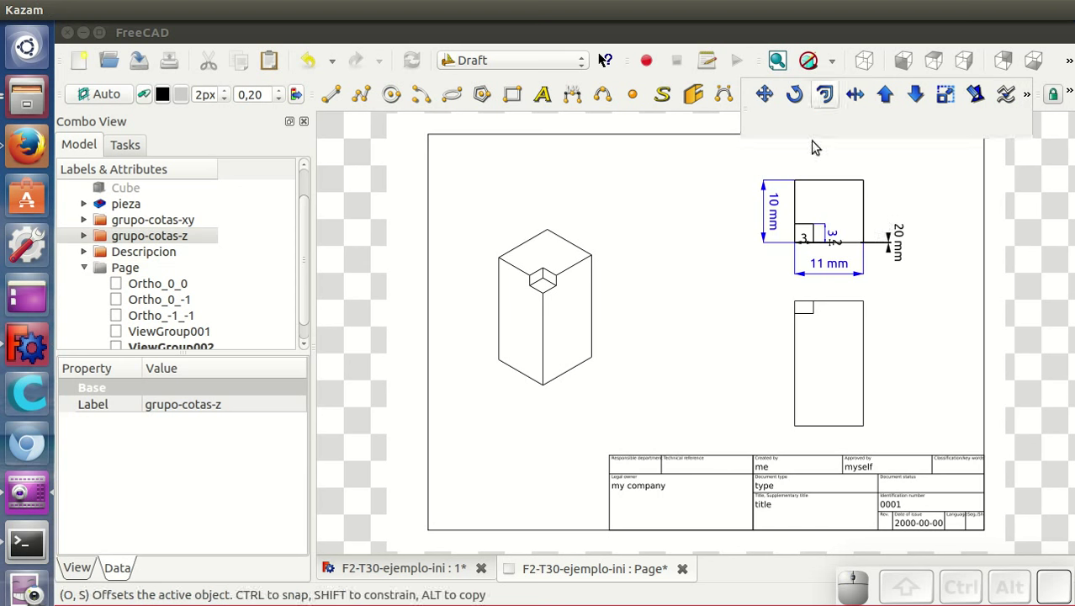
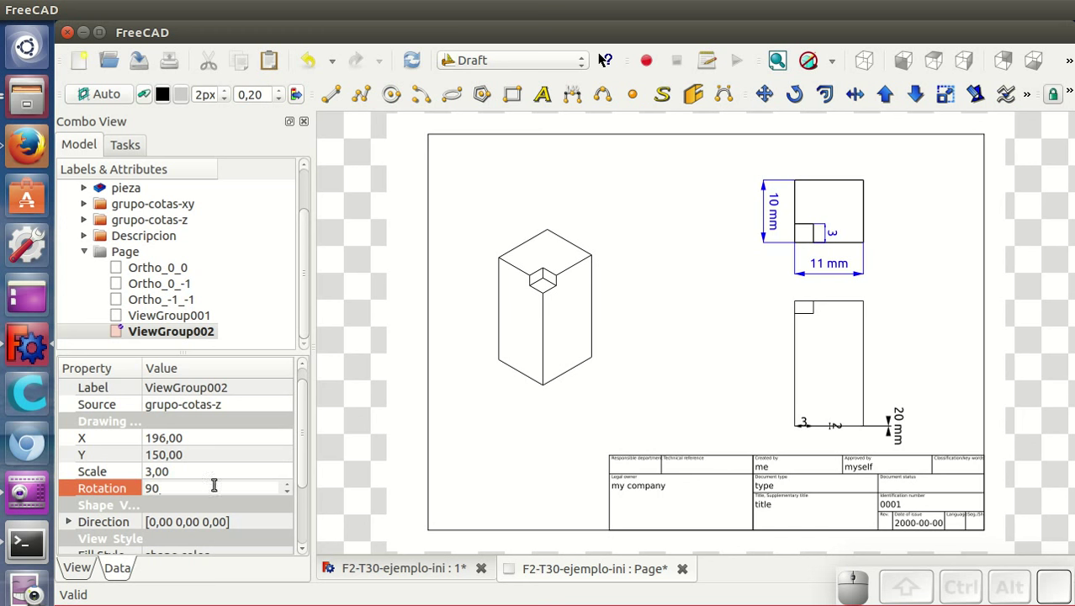
drag(307, 447, 276, 477)
click(270, 473)
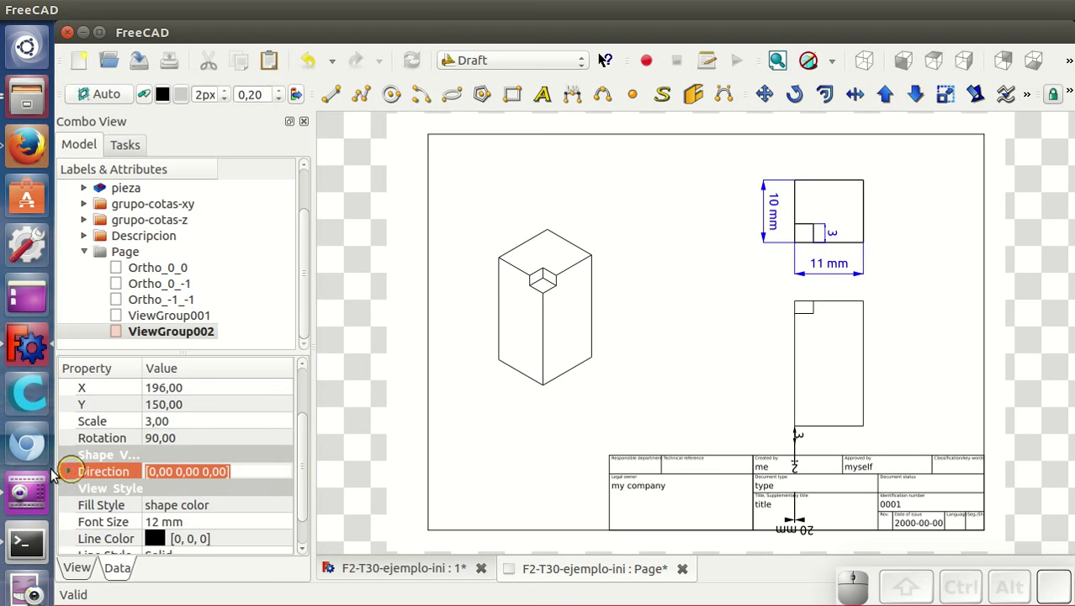
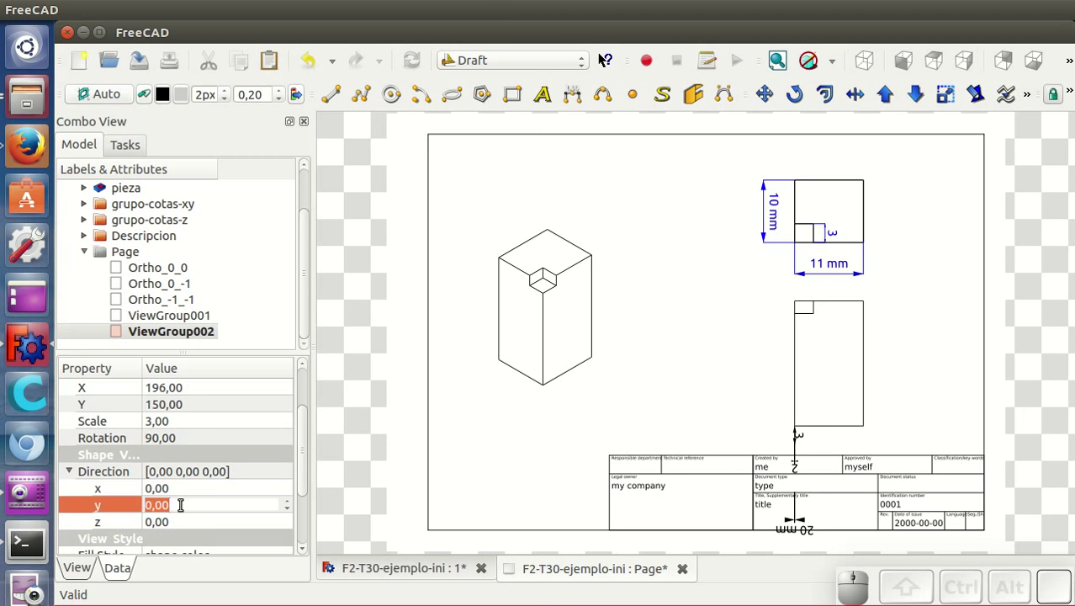
click(200, 529)
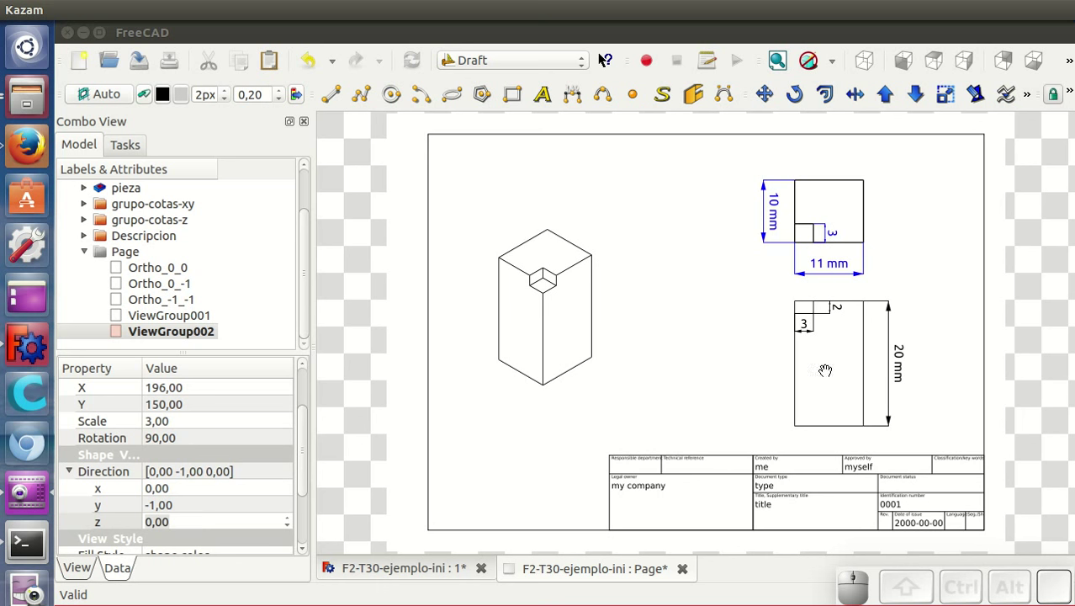
Colour the z dimension lines blue and set Ortho_0_-1 line width to 0.5.
drag(303, 453, 253, 507)
click(244, 511)
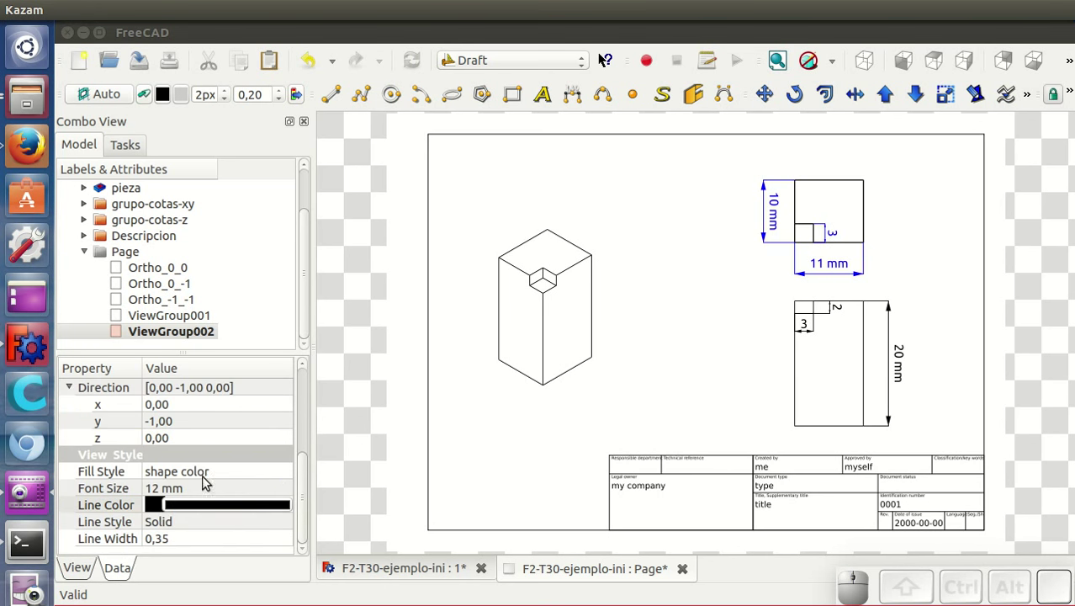
click(174, 510)
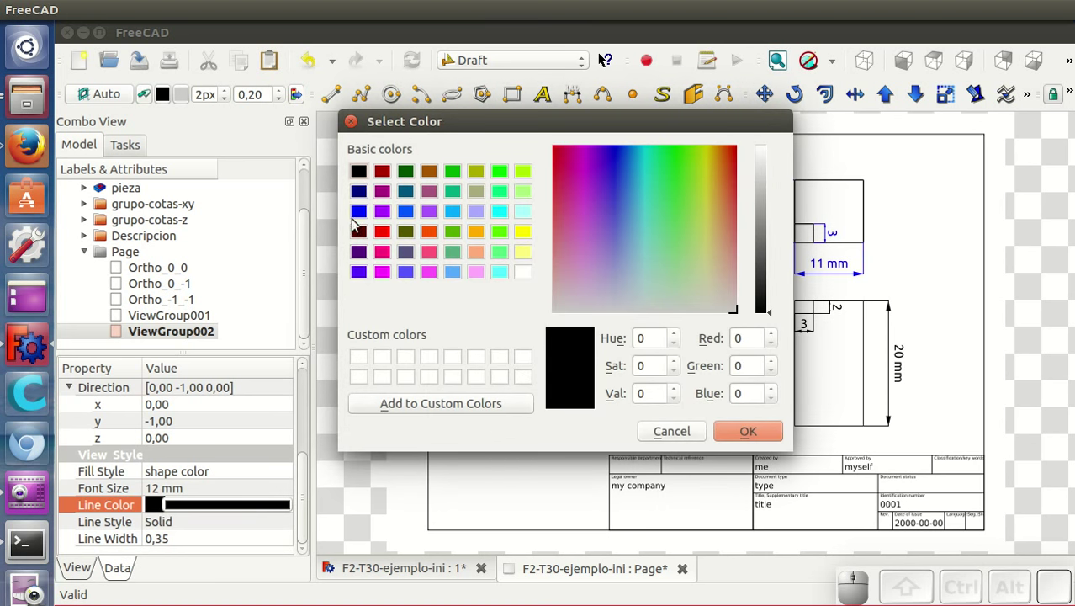
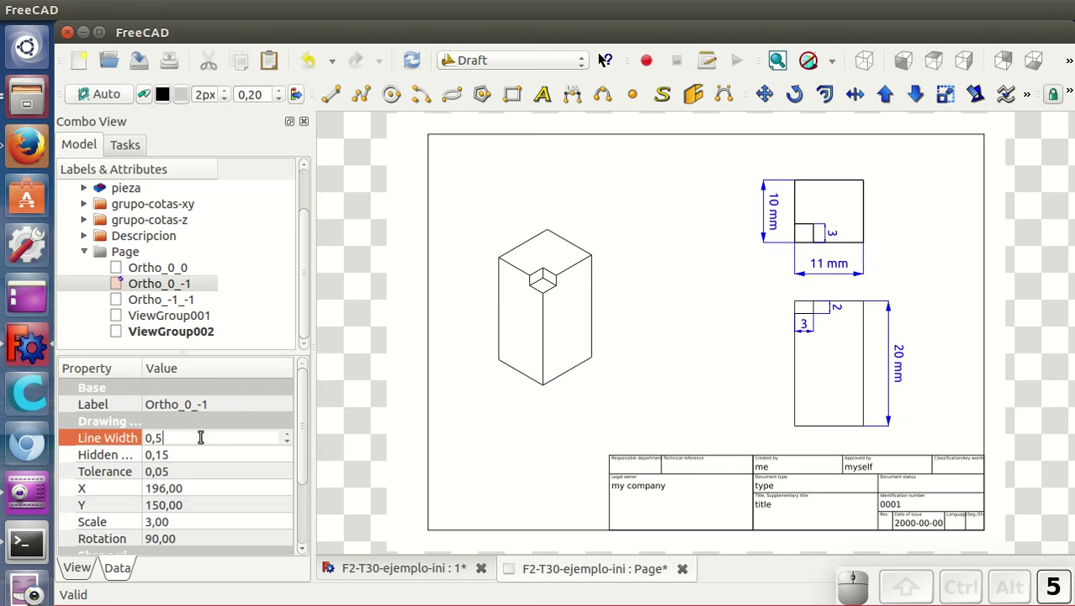
key(Return)
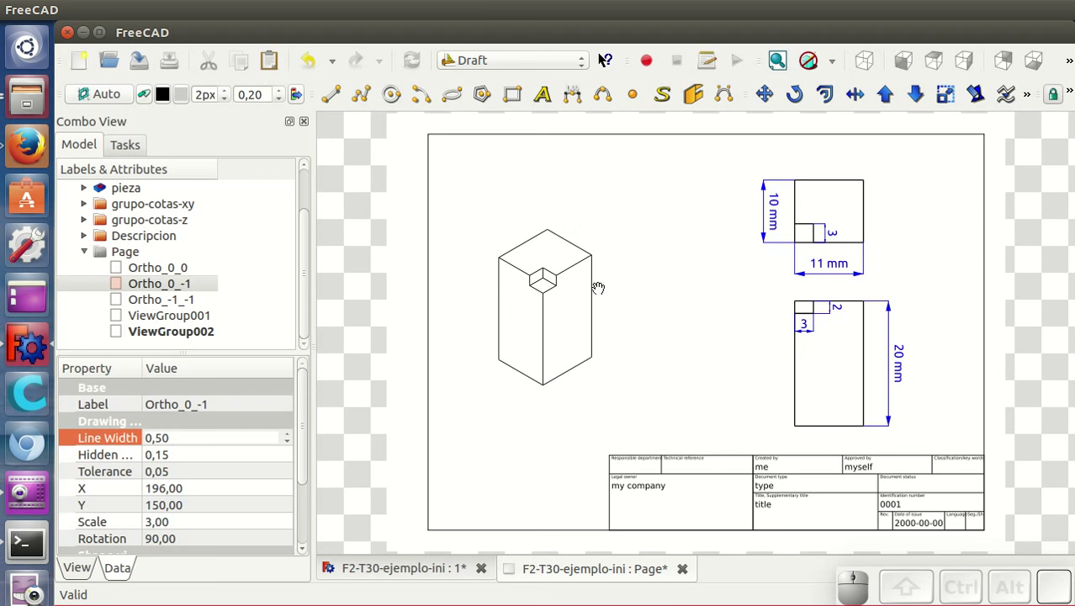
Set the isometric view Ortho_-1_-1 Y to 130 and expand its direction values.
click(436, 560)
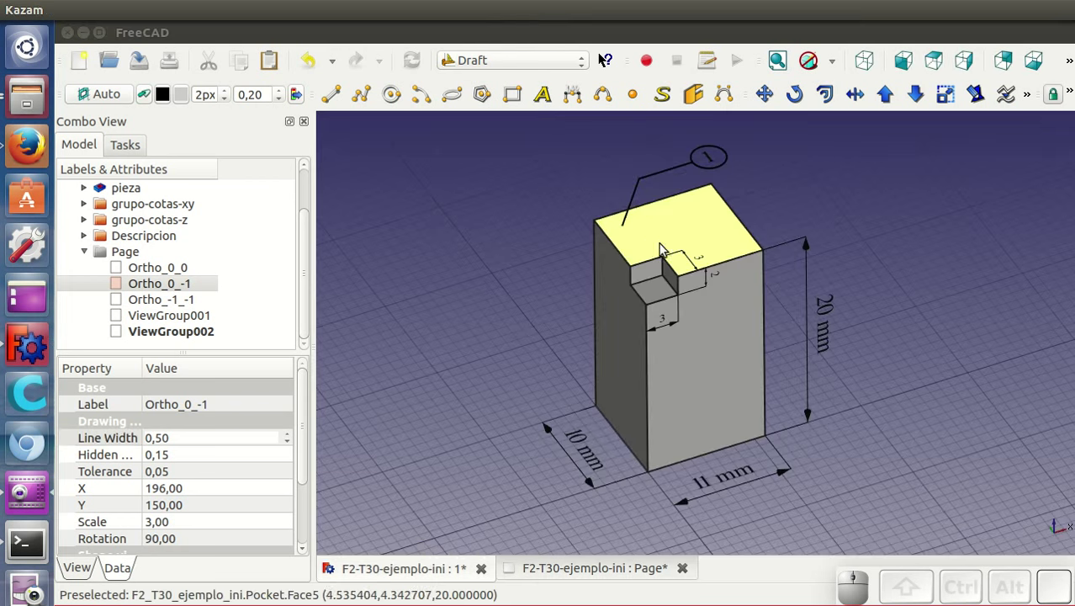
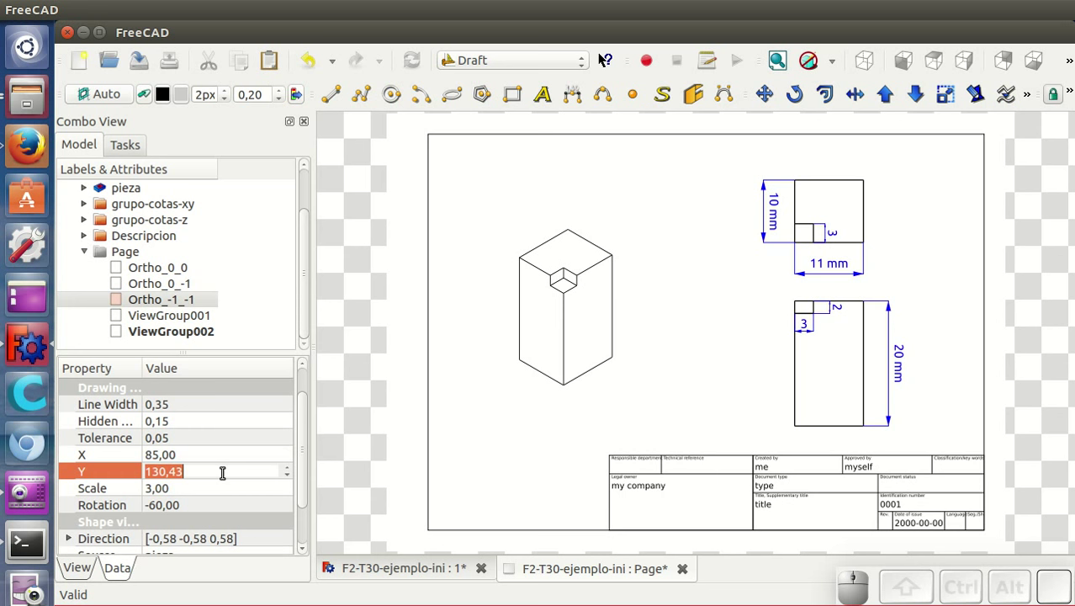
key(0)
click(224, 487)
click(307, 469)
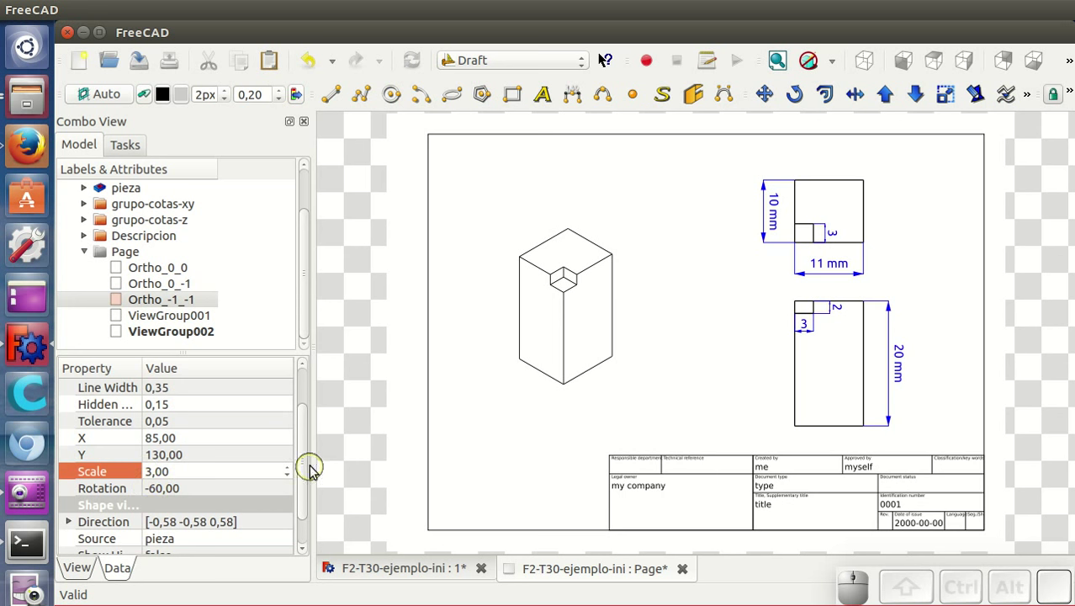
drag(307, 466, 117, 490)
click(70, 488)
click(311, 463)
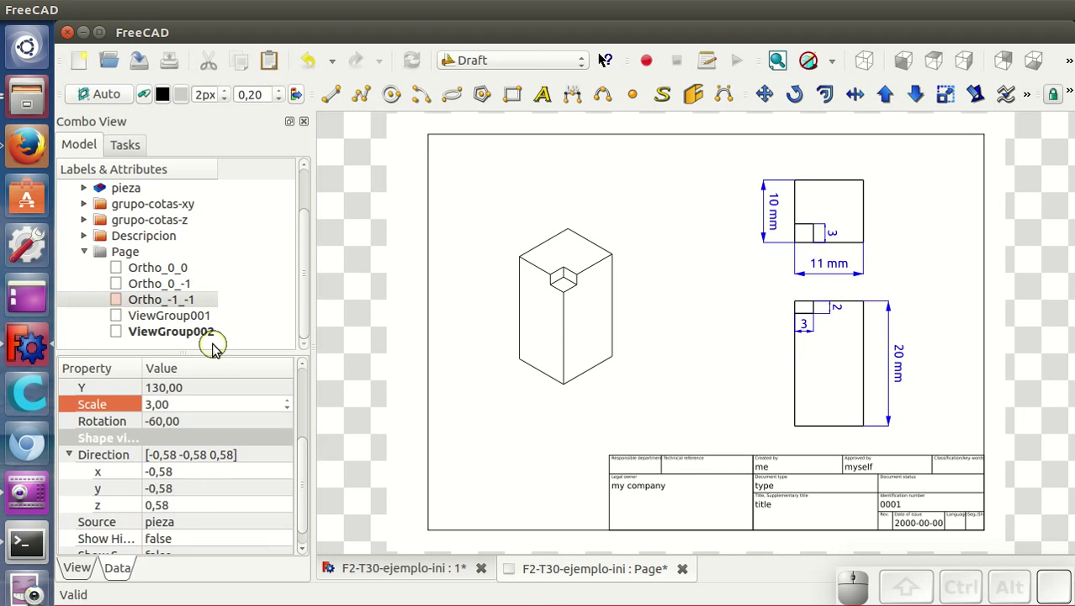
Insert the Descripcion balloon group as a view on the drawing page.
click(89, 239)
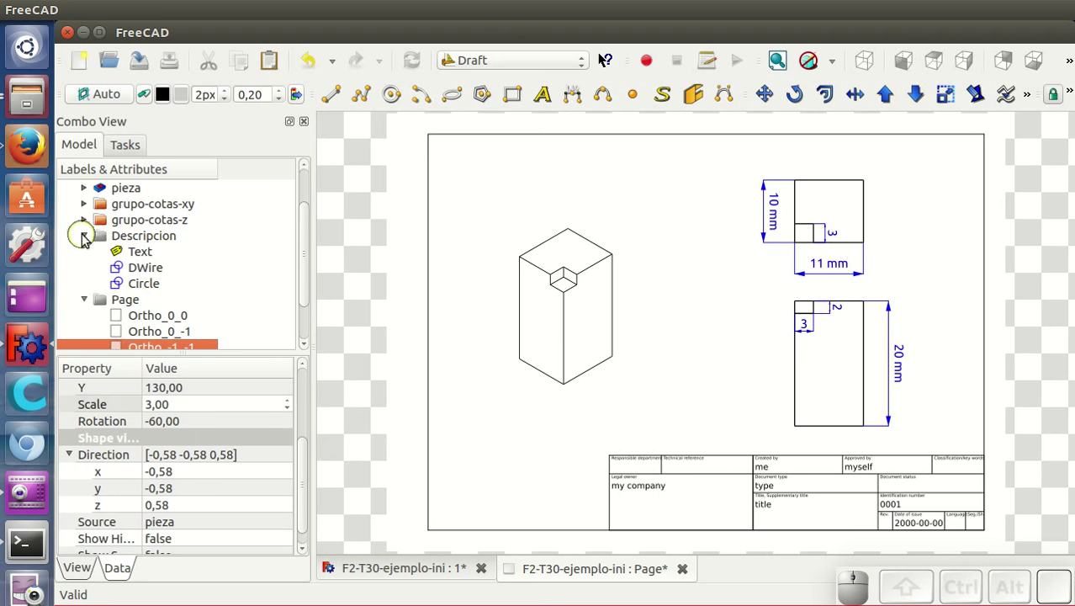
click(89, 239)
click(167, 240)
click(1033, 101)
click(980, 133)
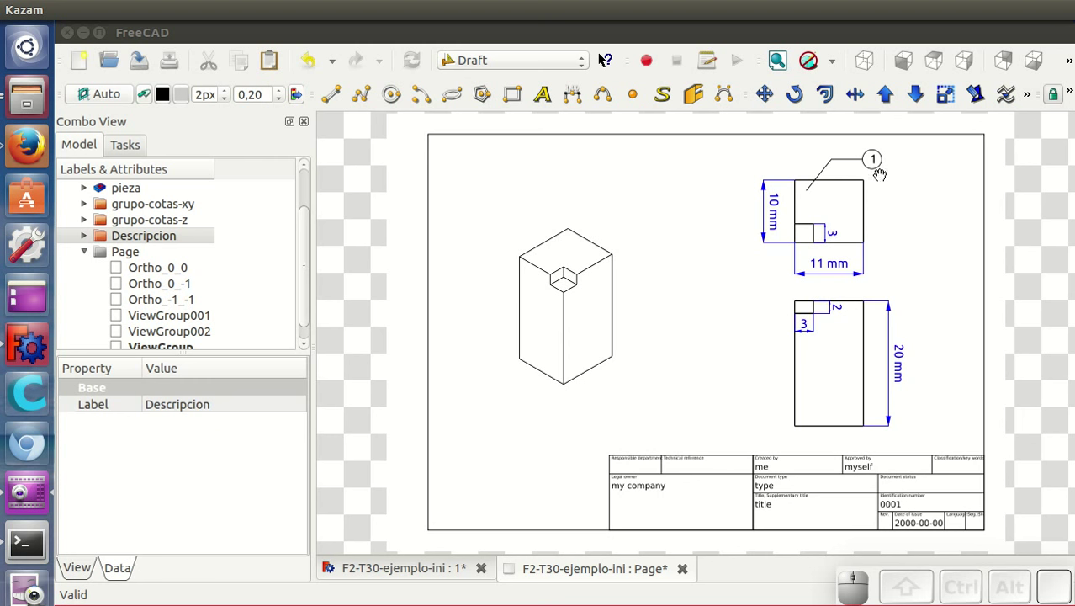
Match the balloon view's position, -60 rotation and direction -0.58, -0.58, 0.58 to the isometric view.
drag(310, 264, 153, 346)
click(157, 333)
click(204, 459)
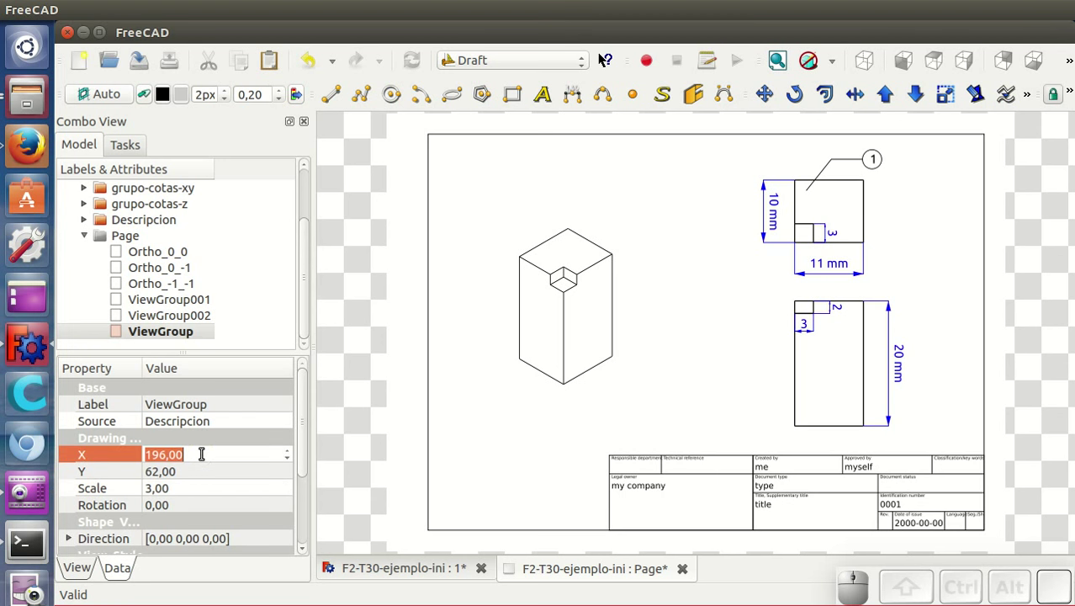
key(8)
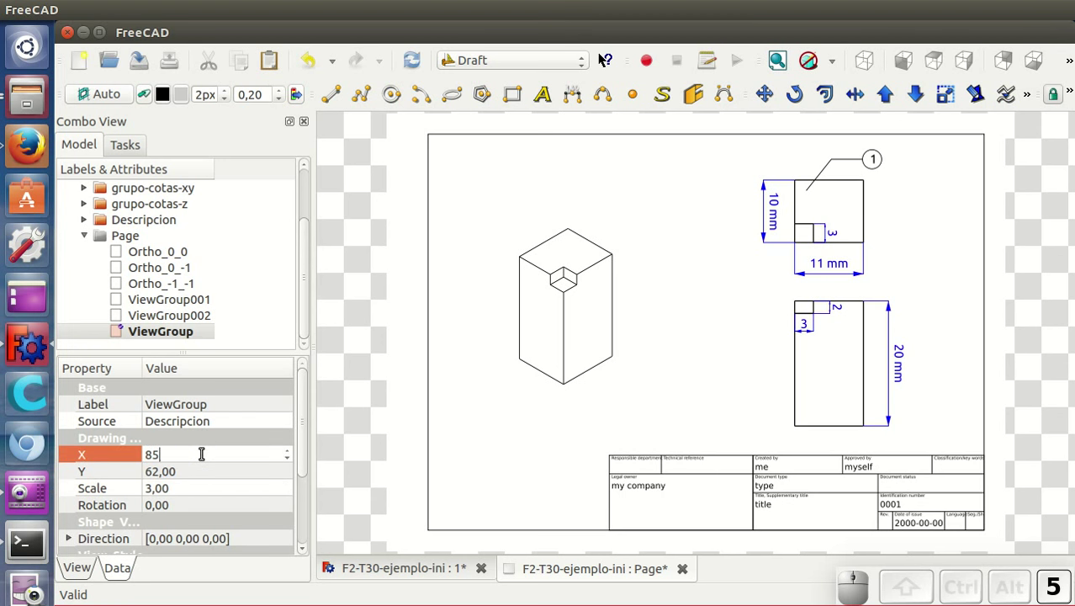
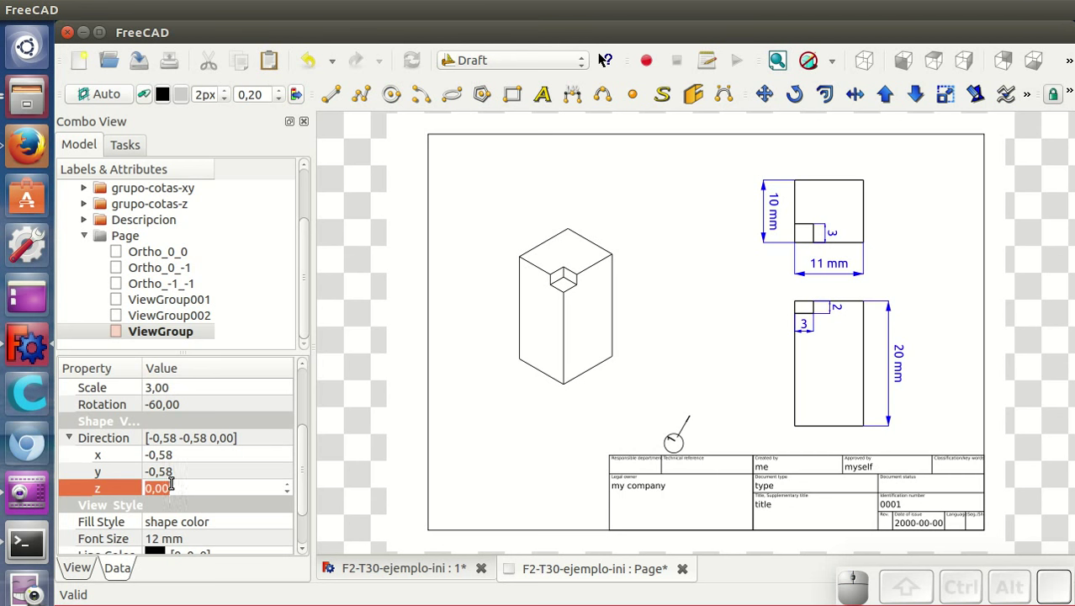
key(Return)
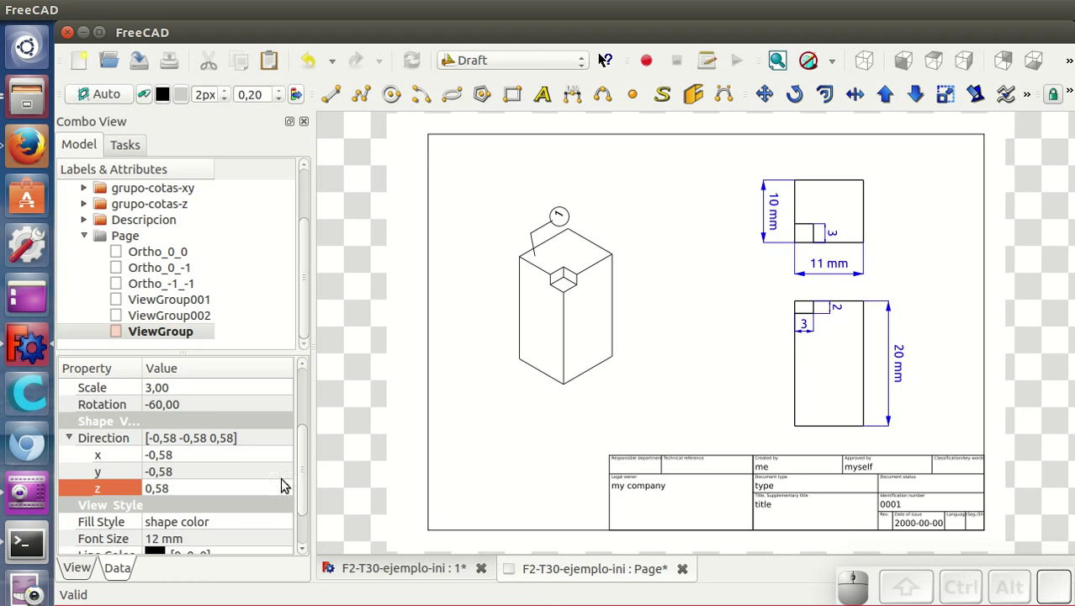
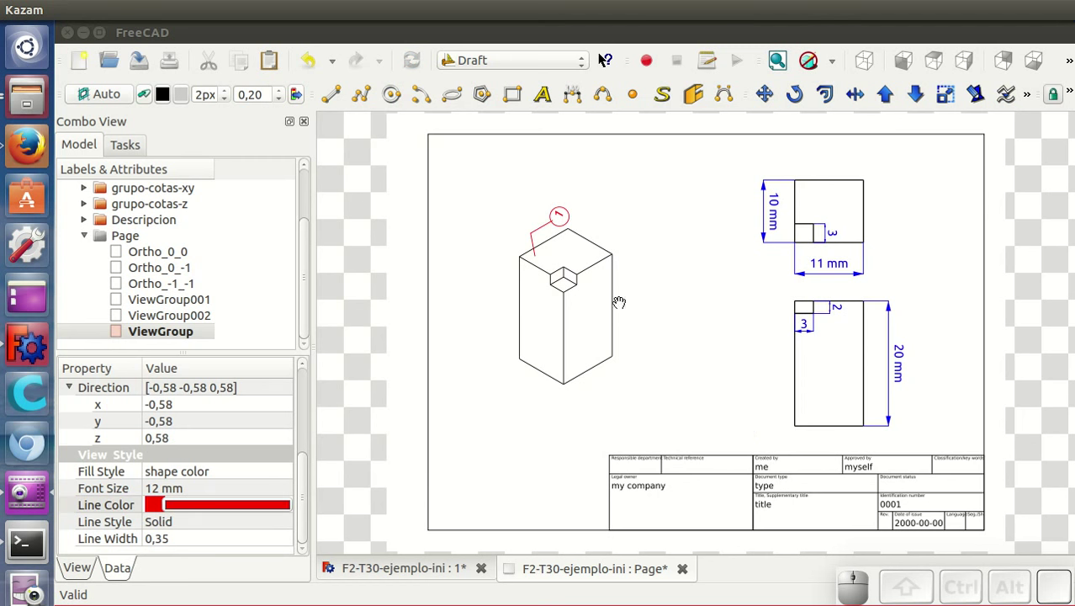
Bring up the Page's EditableTexts list for editing the title block entries.
click(135, 238)
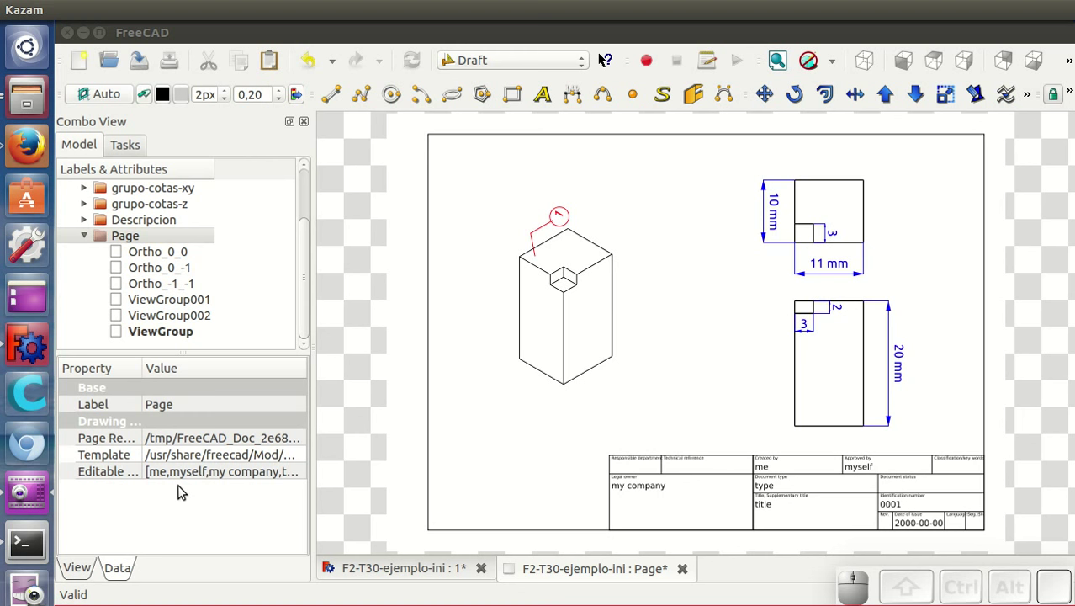
click(231, 479)
click(296, 477)
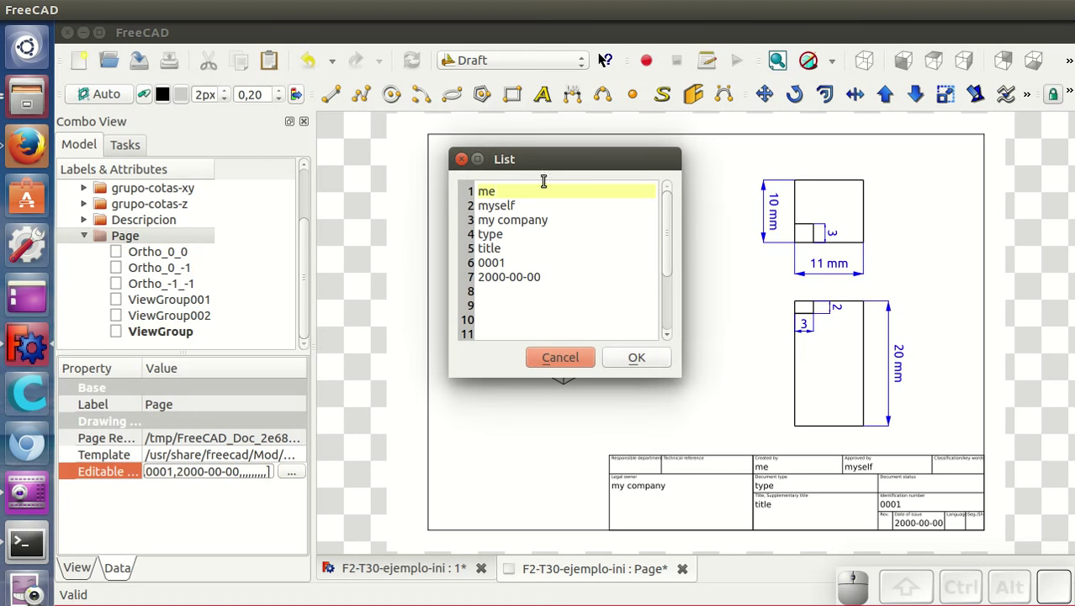
click(546, 158)
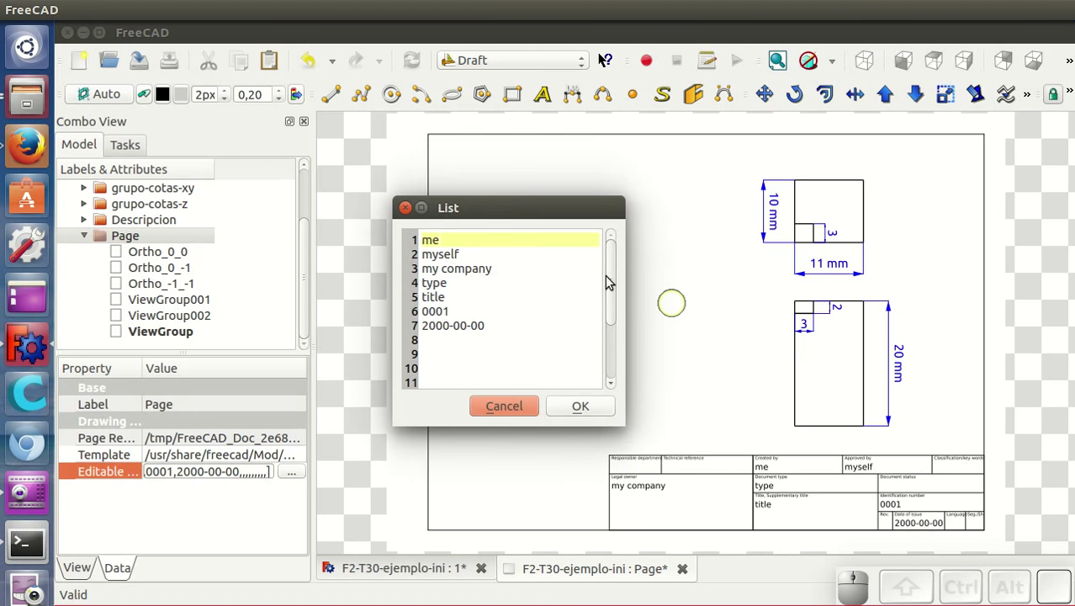
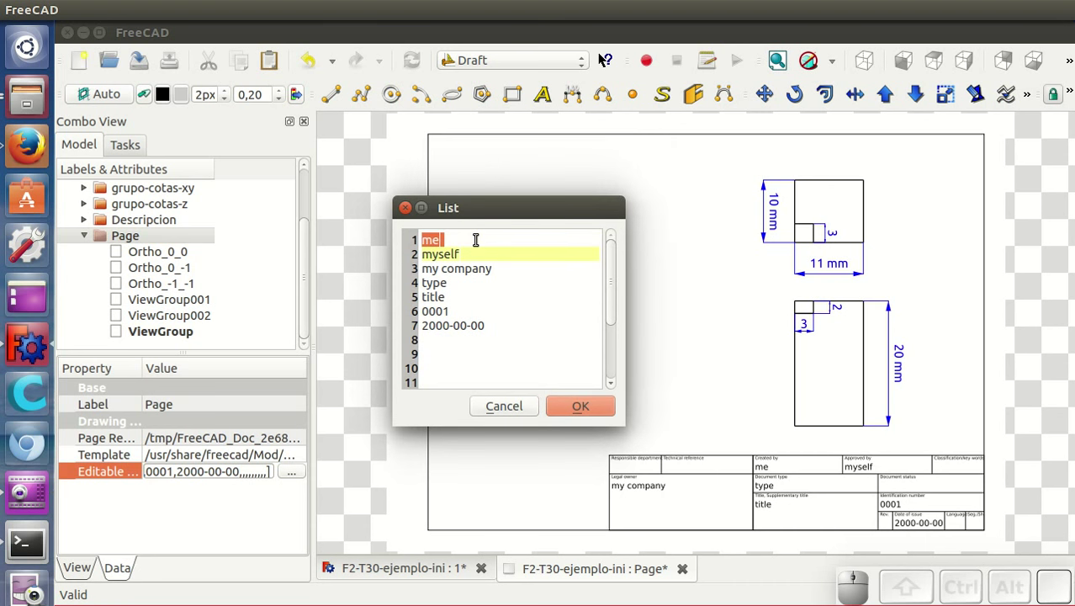
Replace the creator name and enter aa, bb, cc, dd on the four empty title block lines.
key(Up)
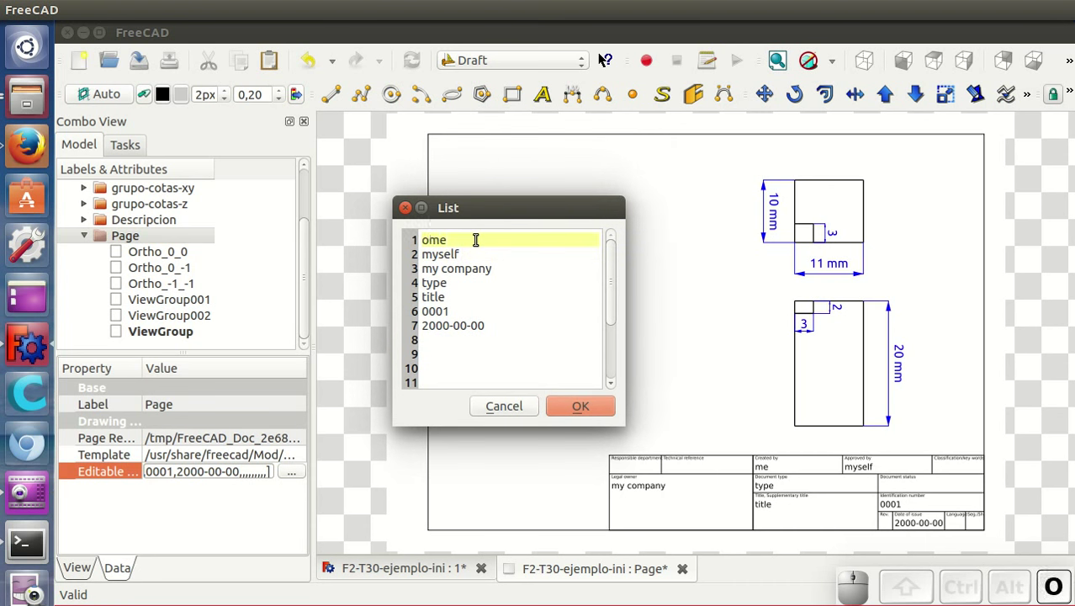
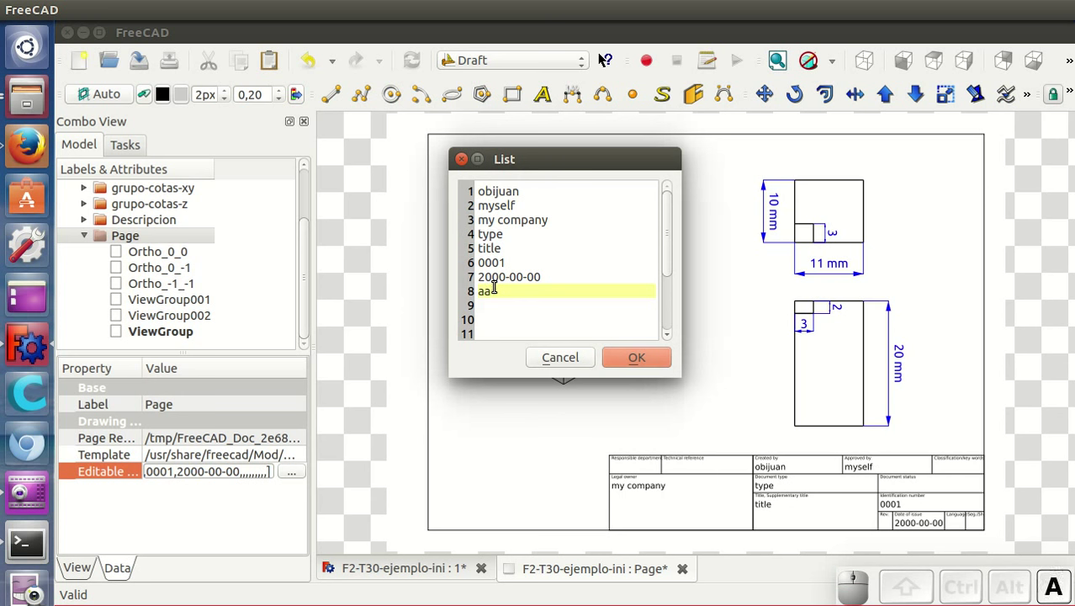
key(Return)
key(b)
key(Return)
key(BackSpace)
key(c)
key(Return)
key(d)
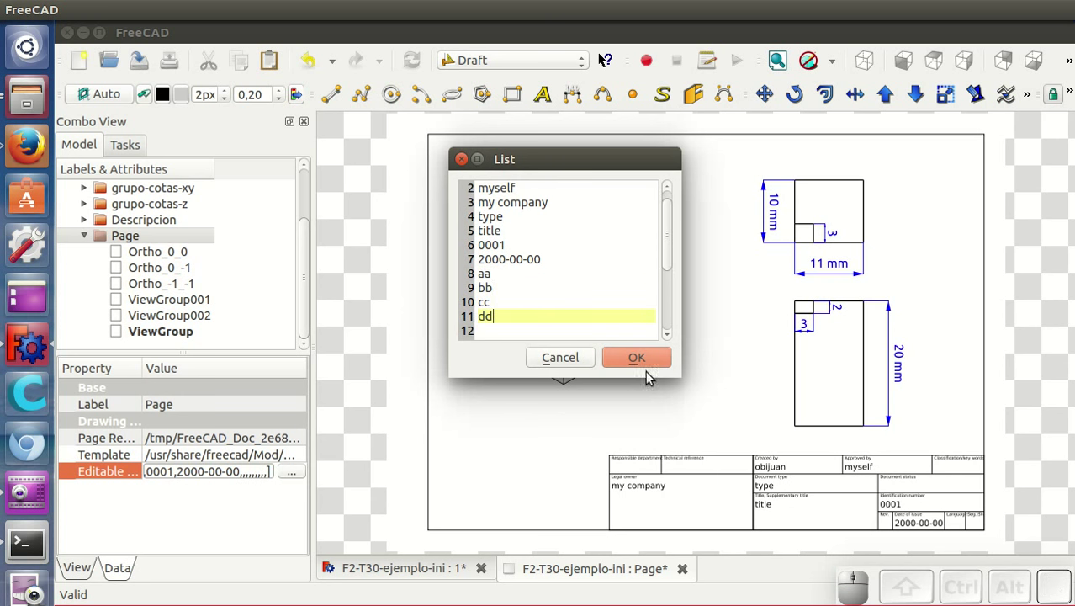
click(648, 364)
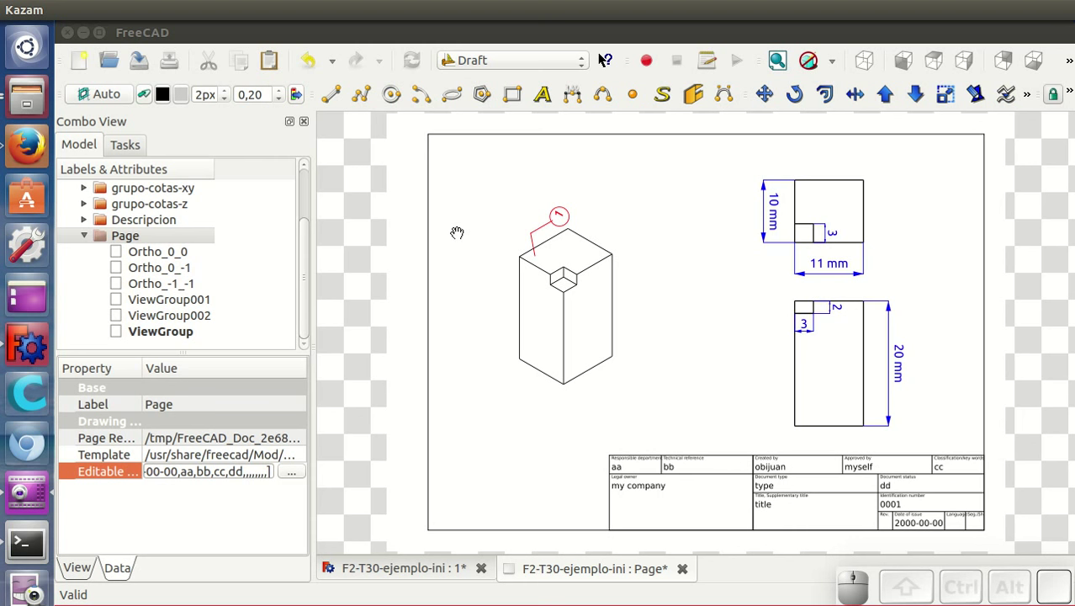
click(492, 69)
click(493, 113)
click(373, 104)
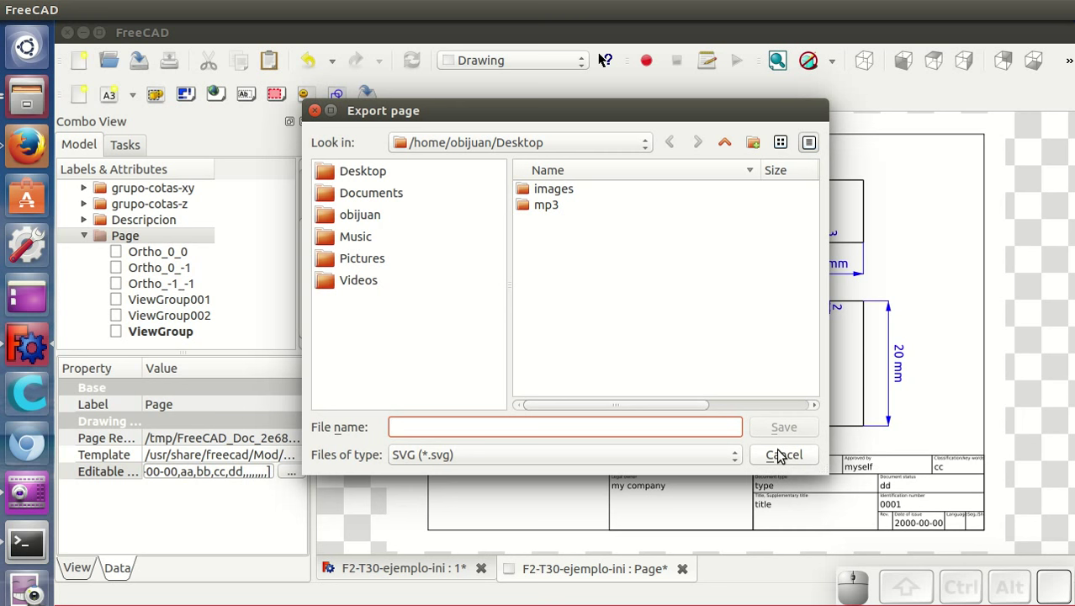
click(783, 452)
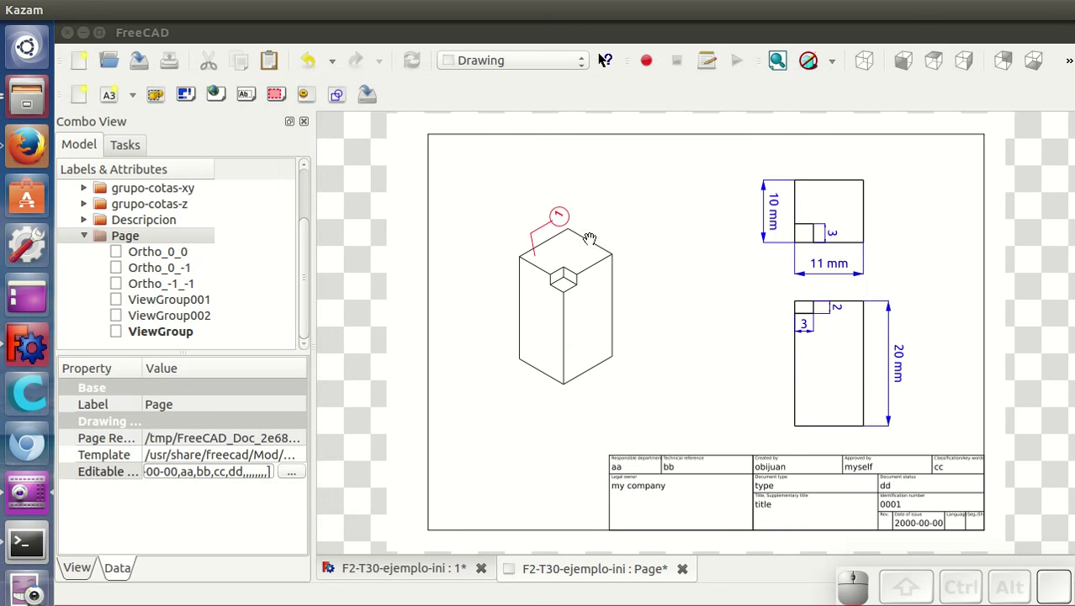
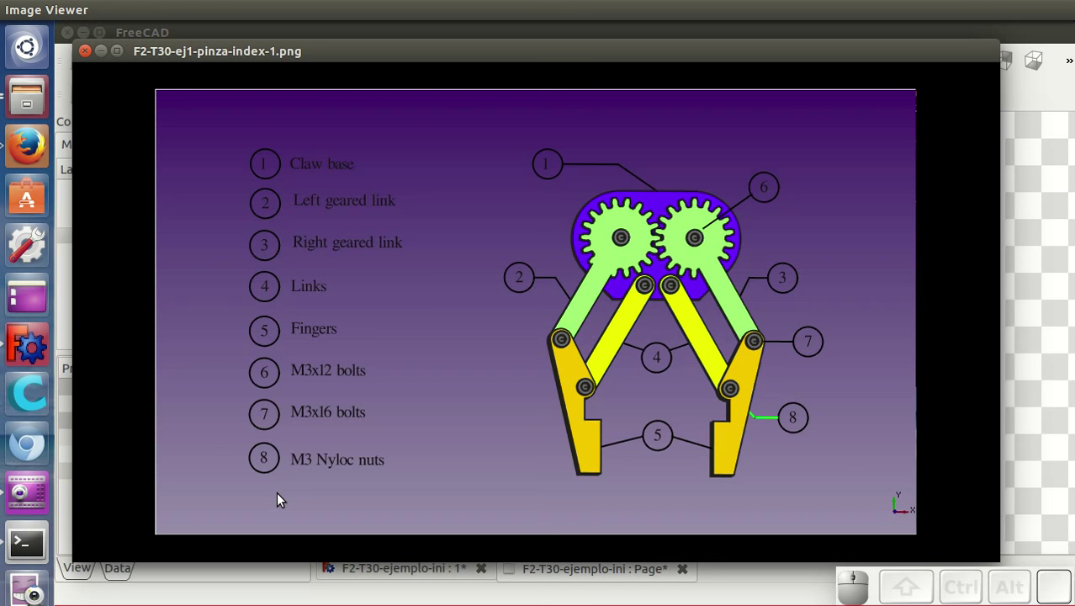
Advance through the robotic claw example PNGs to the dimensioned geared-link drawing sheet.
key(Right)
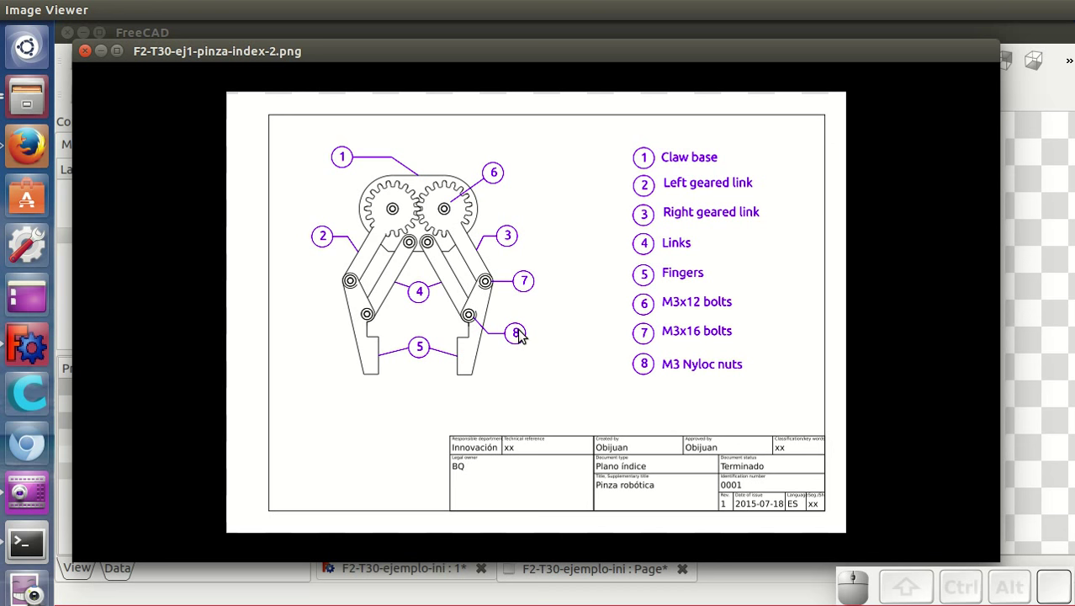
key(Right)
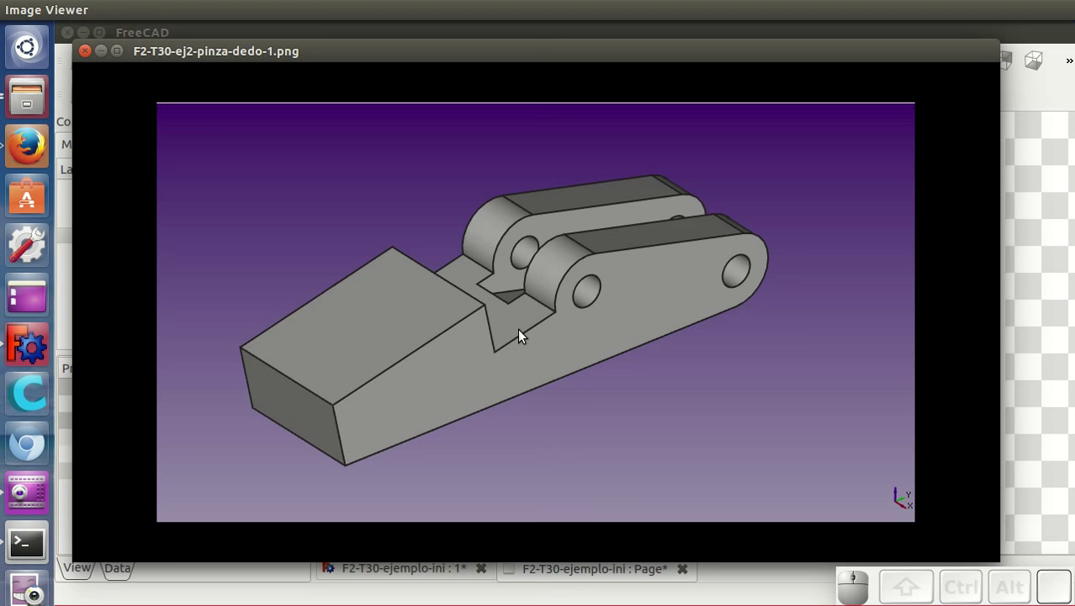
key(Right)
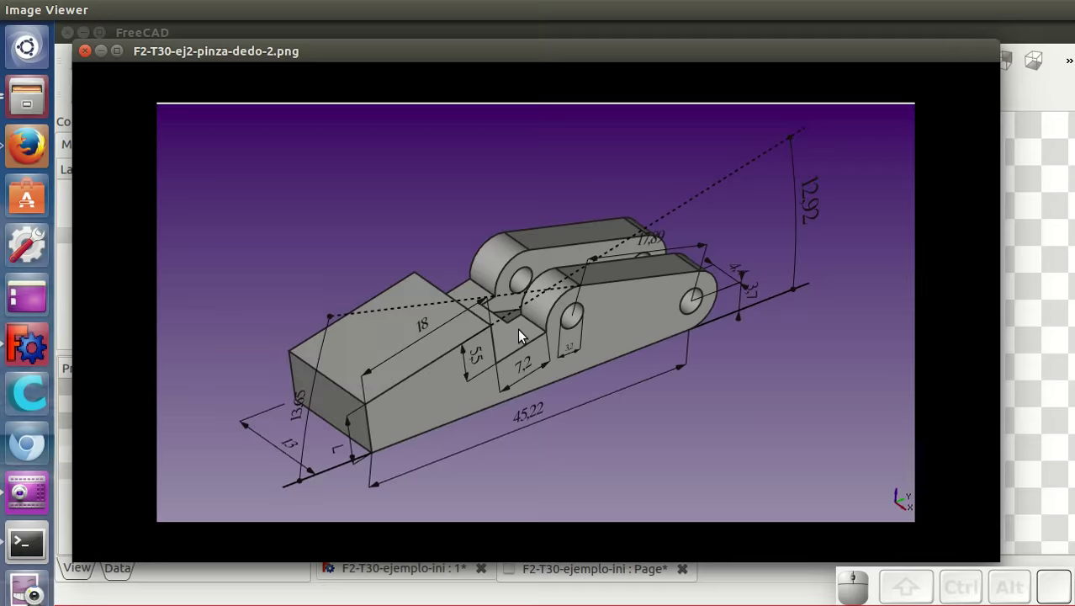
key(Right)
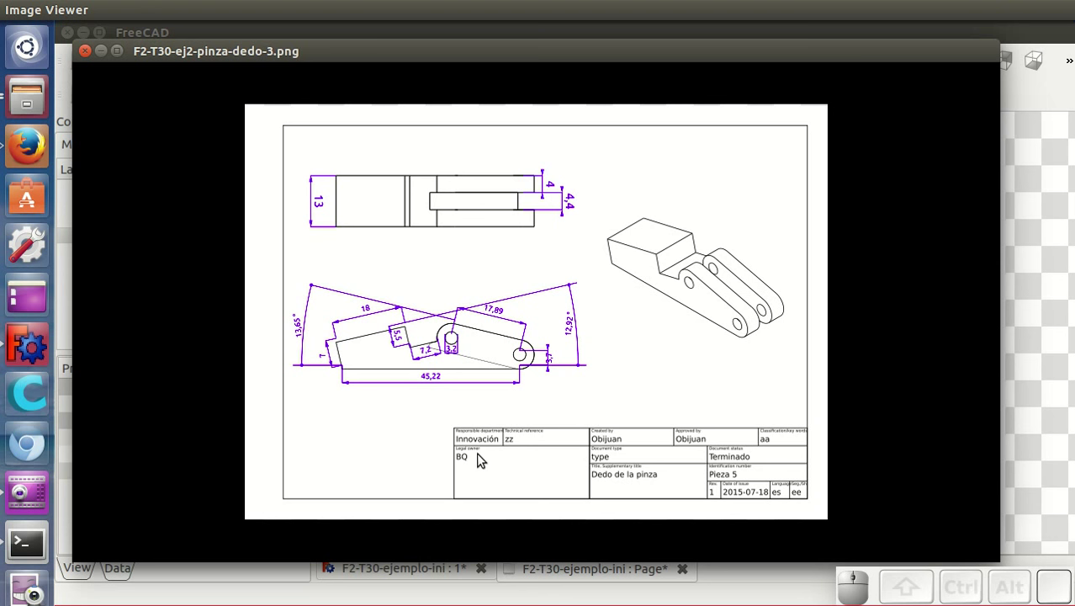
key(Right)
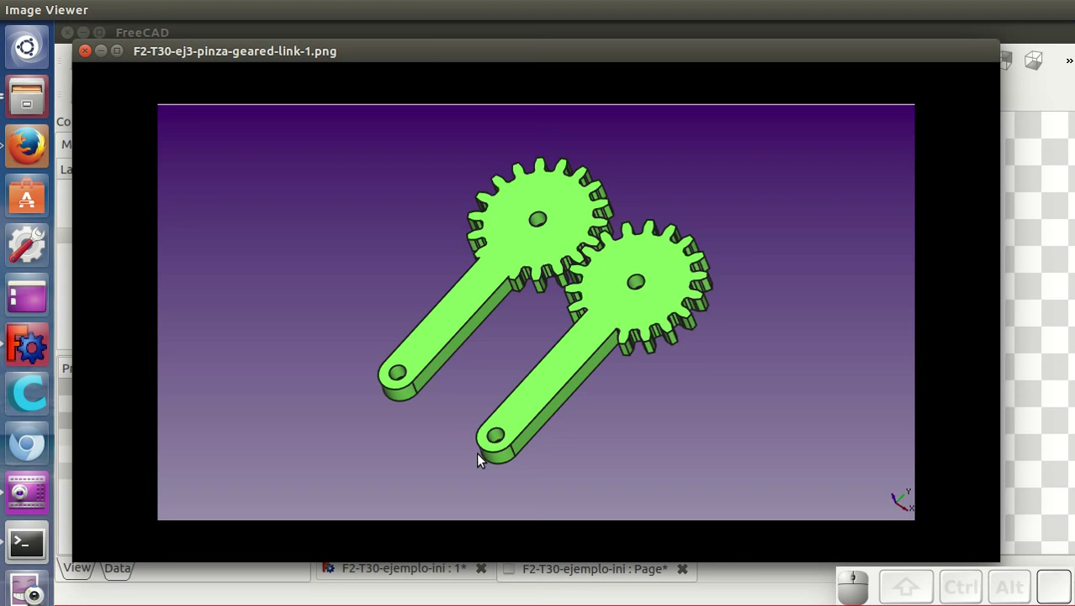
key(Right)
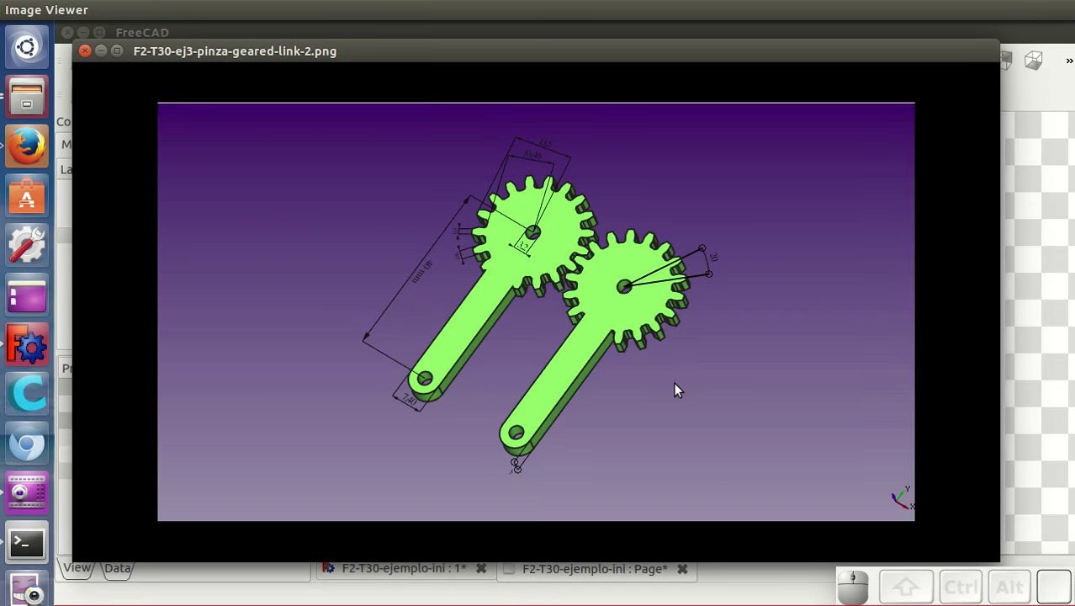
key(Right)
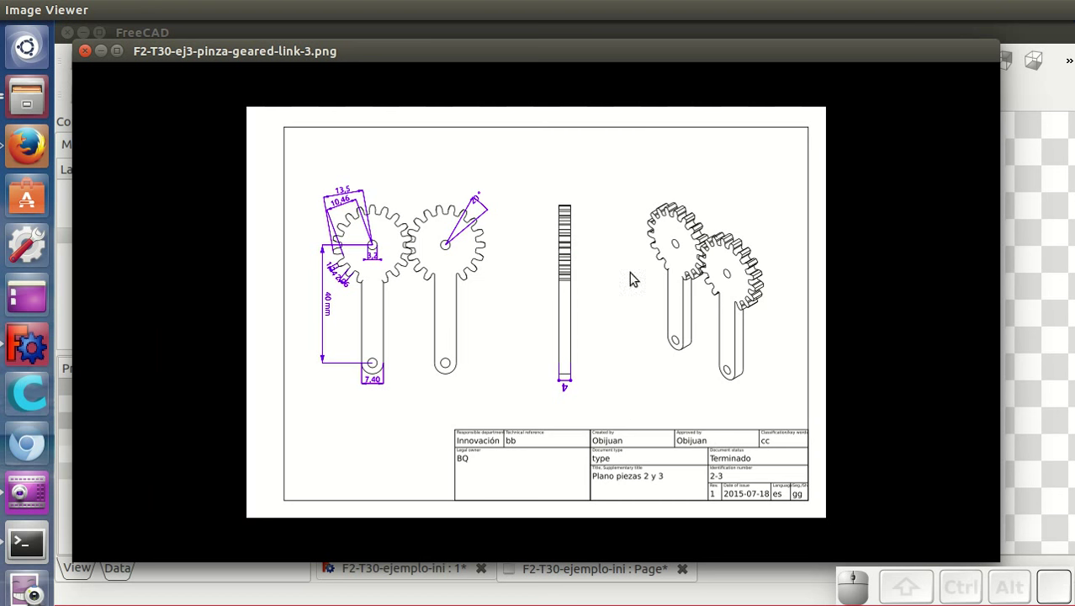